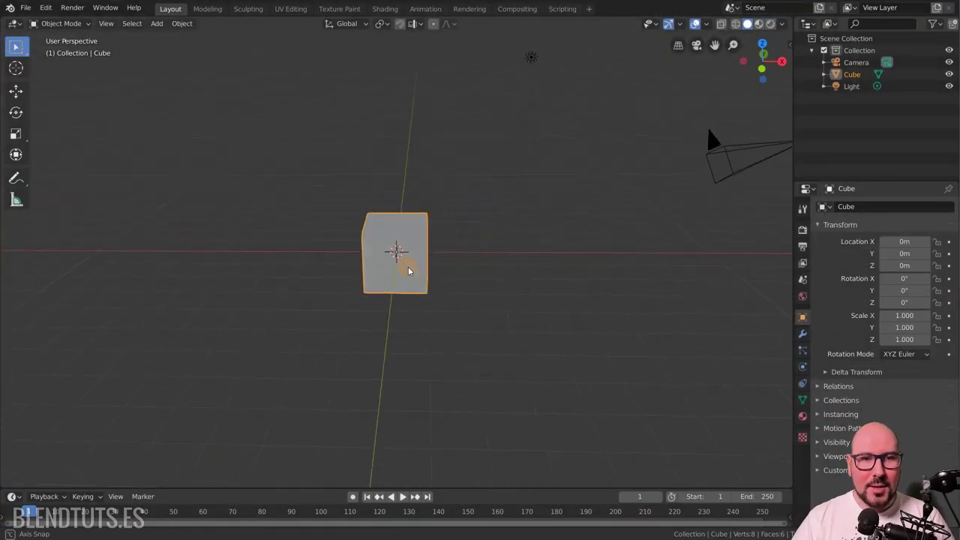
# Step: Move the cube about 2.23 m along the X axis and enter Edit Mode
pyautogui.press('Tab')
pyautogui.press('g')
pyautogui.press('x')
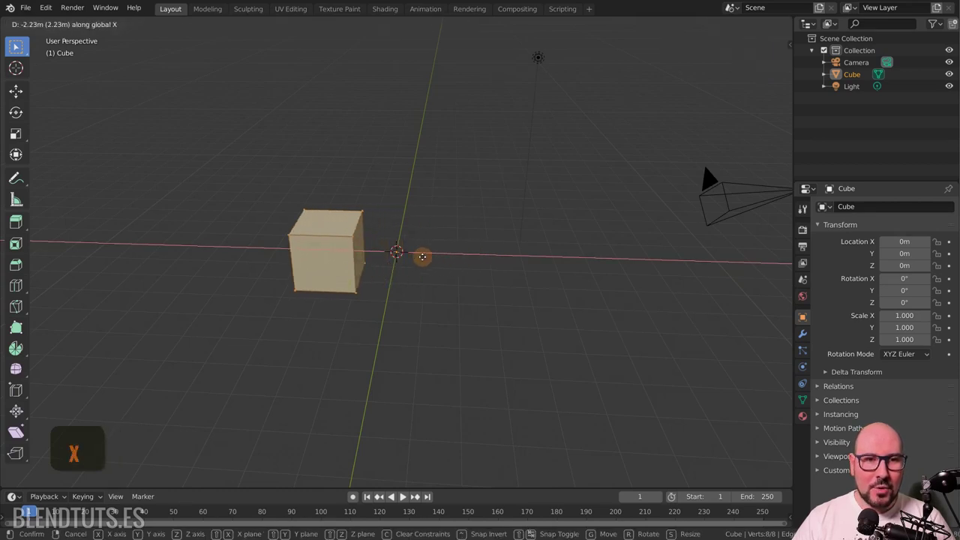
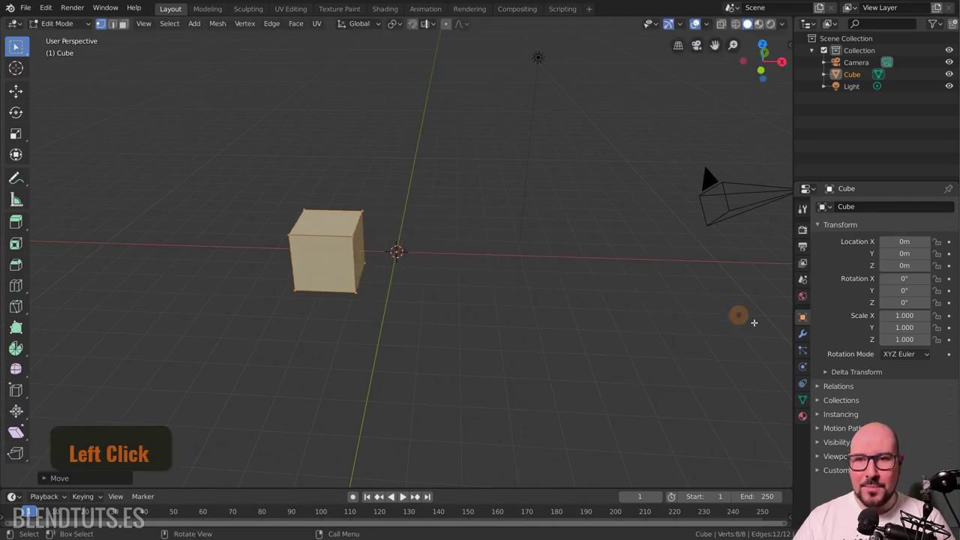
# Step: Add a Subdivision Surface modifier with 3 viewport levels, rounding the cube into a sphere
pyautogui.click(808, 337)
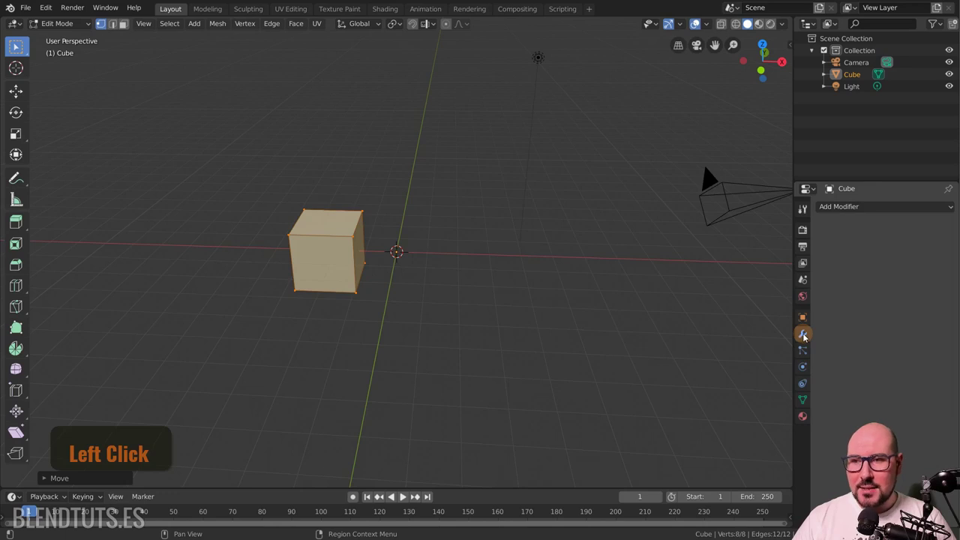
pyautogui.click(839, 208)
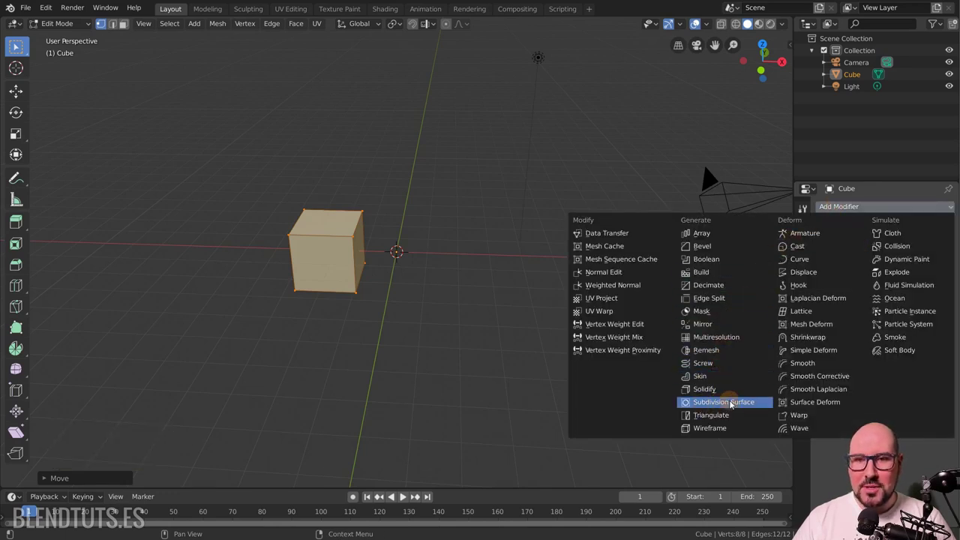
pyautogui.click(733, 403)
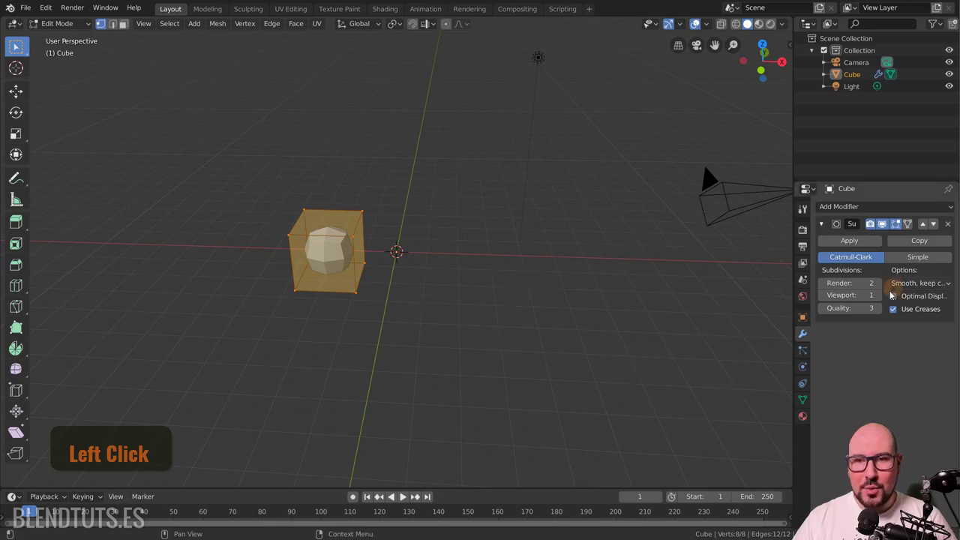
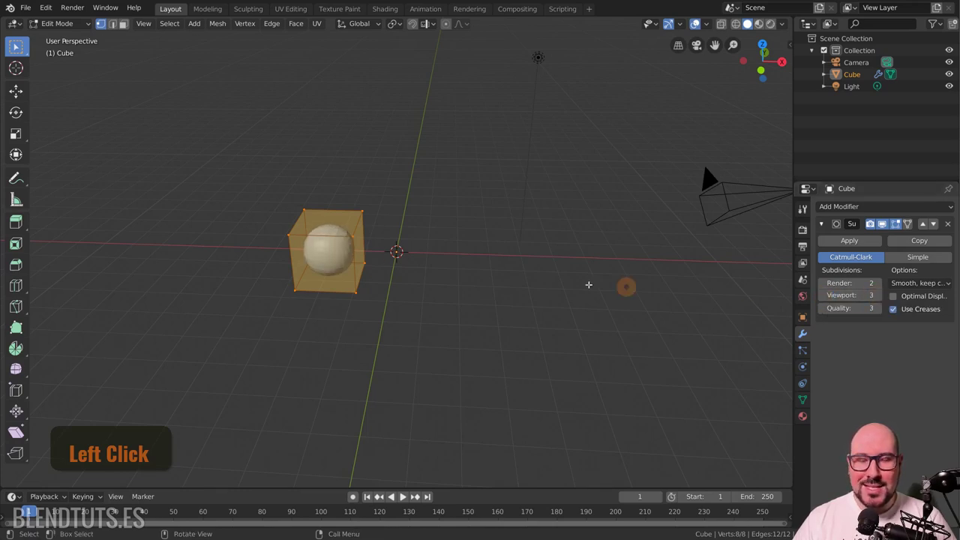
pyautogui.scroll(3)
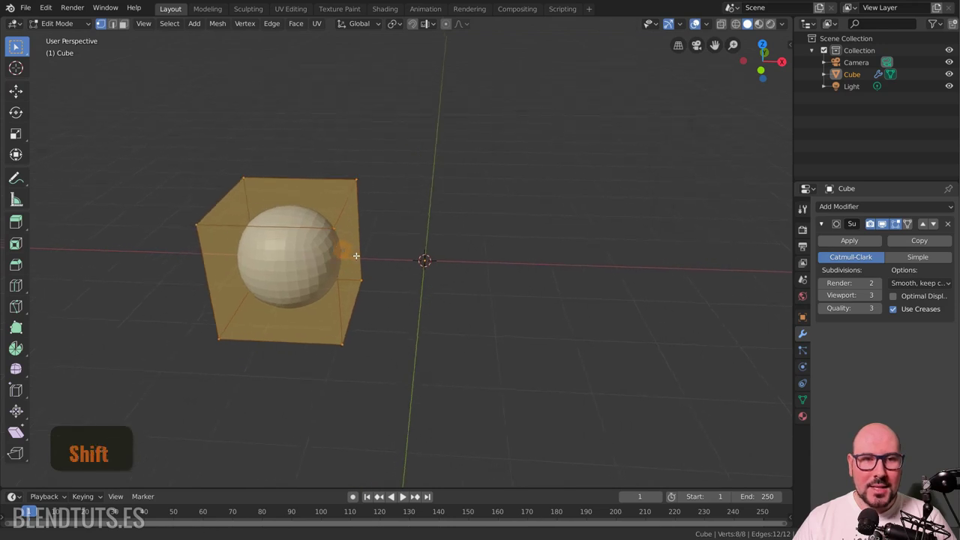
# Step: In face mode extrude a narrow neck, inset the bottom face and add a loop cut near the neck top
pyautogui.press('3')
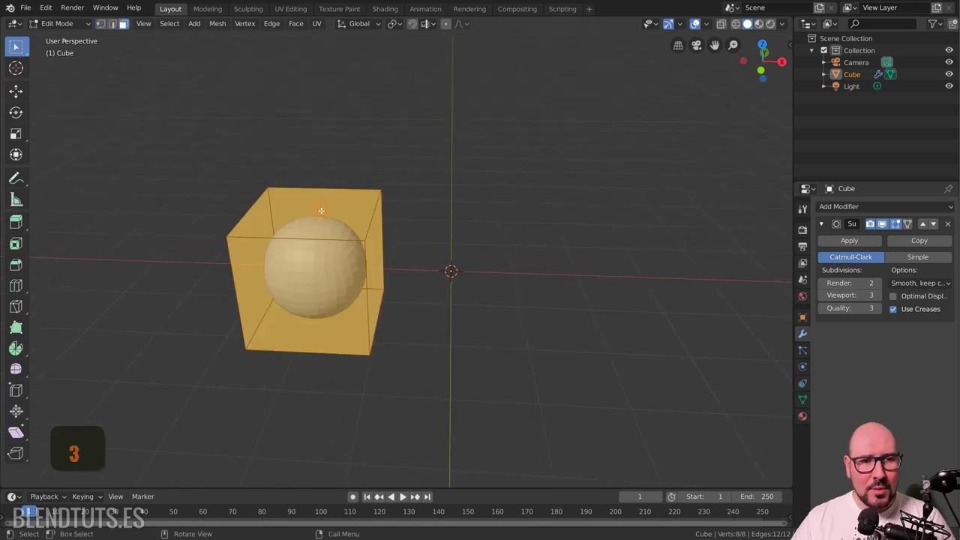
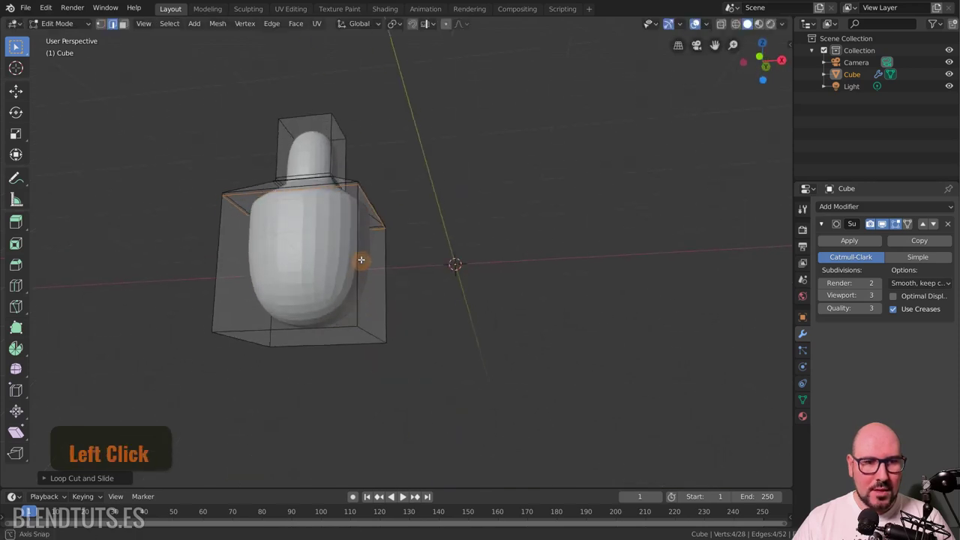
pyautogui.press('3')
pyautogui.press('i')
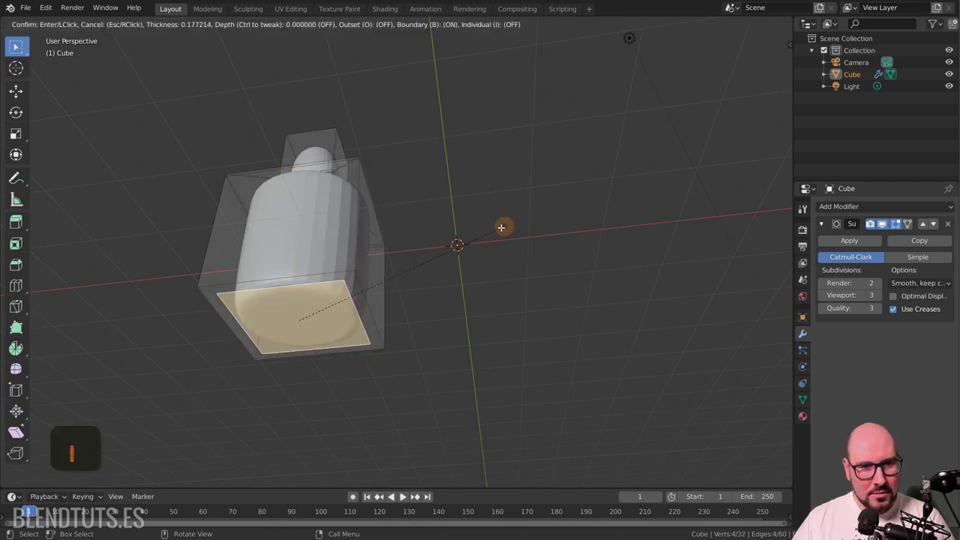
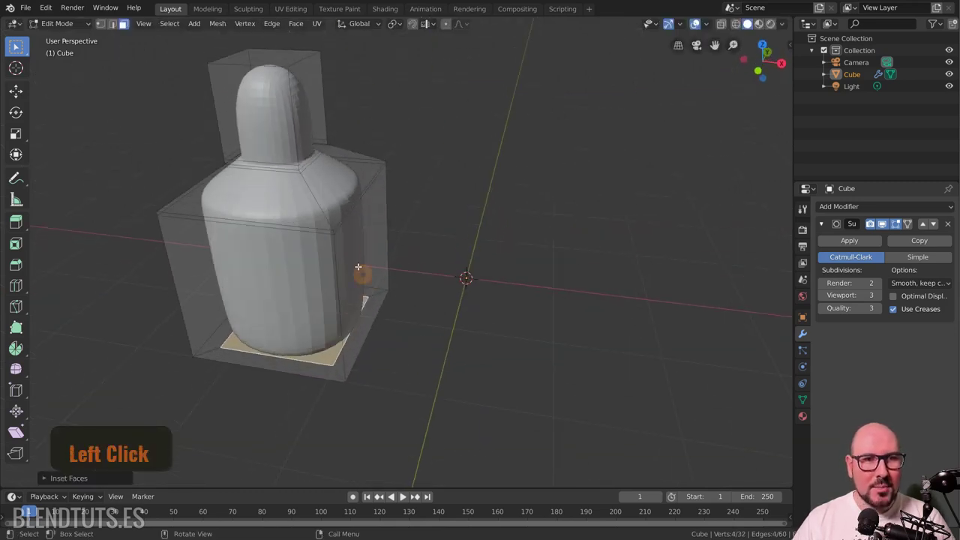
pyautogui.press('ctrl+r')
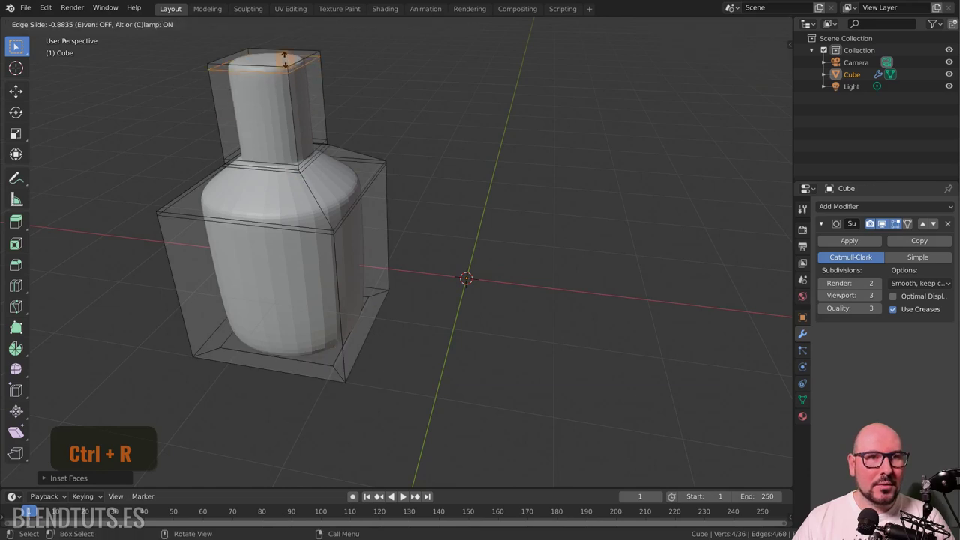
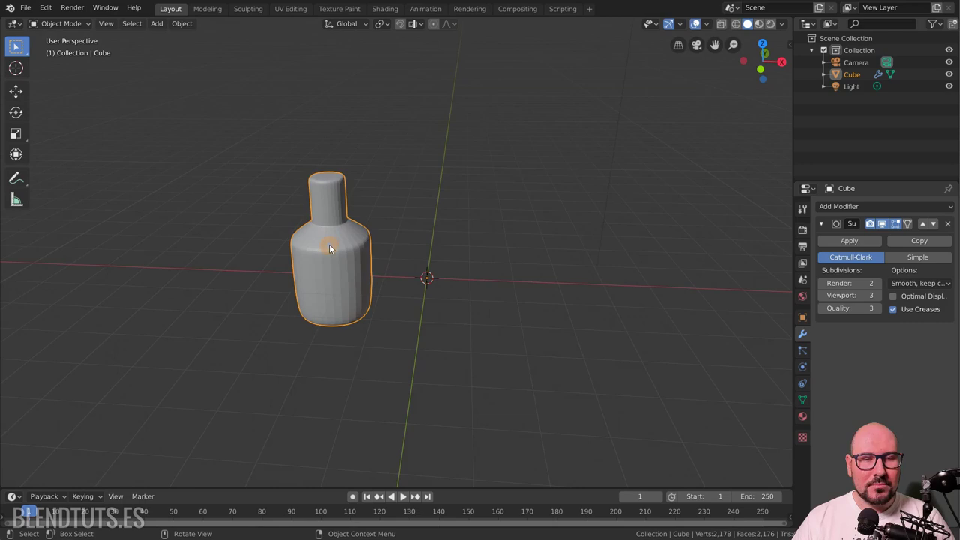
# Step: Set the bottle to Shade Smooth from the object context menu
pyautogui.rightClick(336, 206)
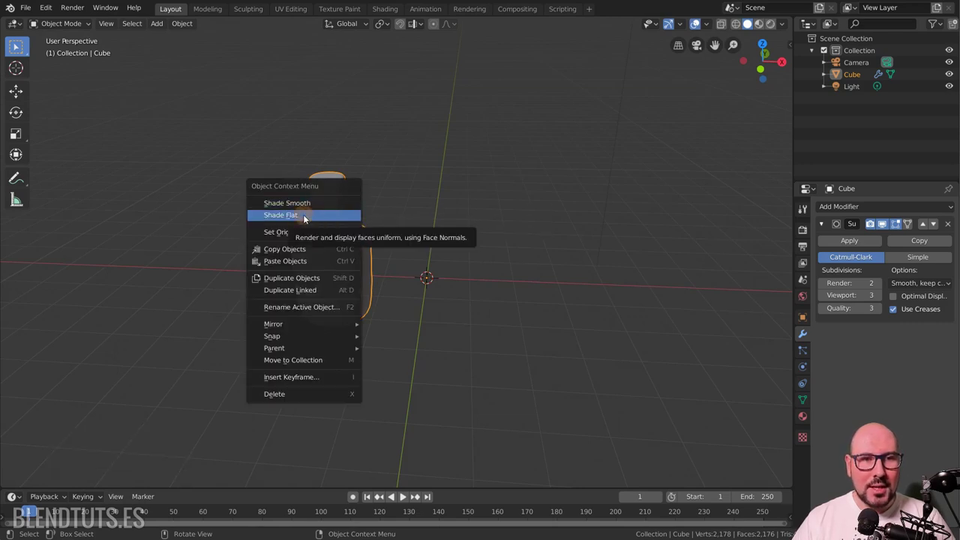
pyautogui.click(316, 205)
pyautogui.scroll(3)
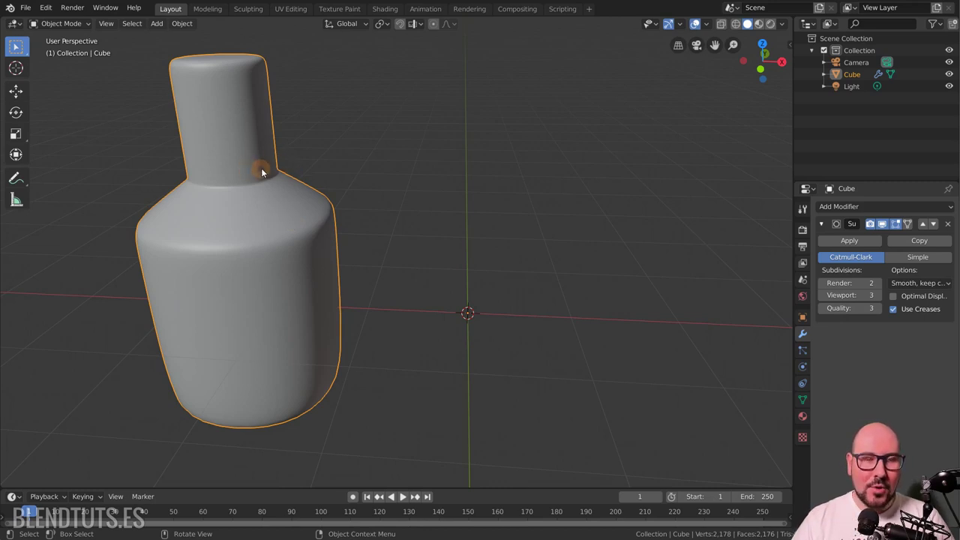
pyautogui.scroll(3)
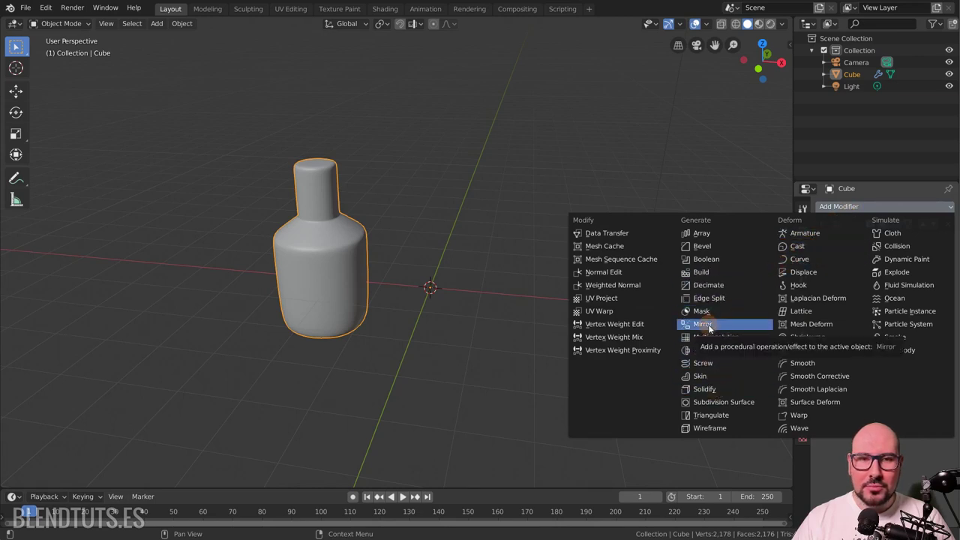
# Step: Add a Mirror modifier on X and select the neck's top face in Edit Mode
pyautogui.scroll(-3)
pyautogui.click(714, 328)
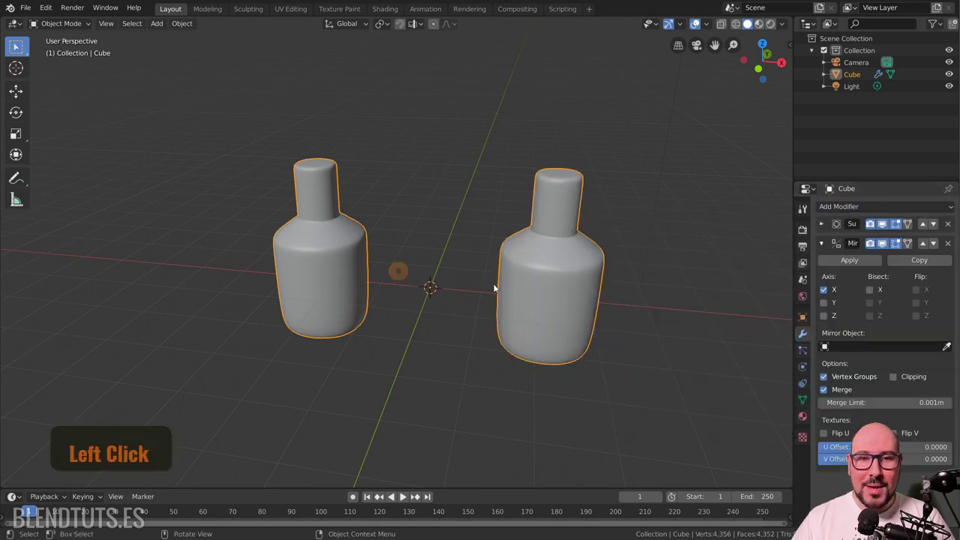
pyautogui.click(345, 249)
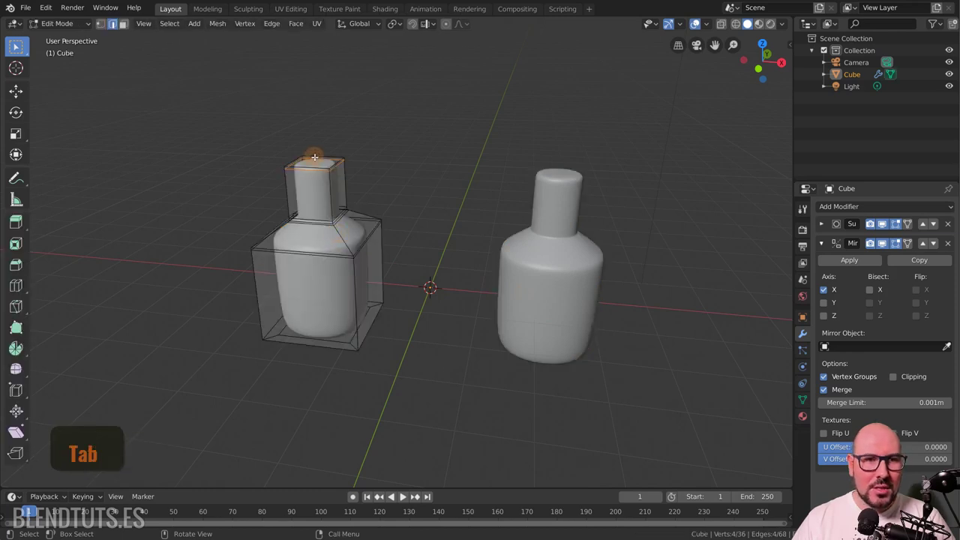
pyautogui.press('3')
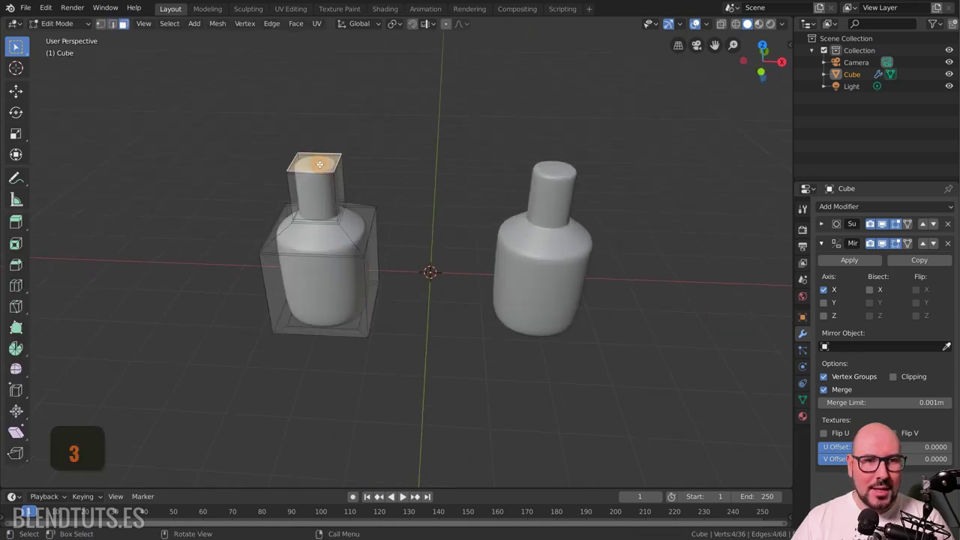
# Step: Move the neck's top face along Z to preview the mirroring, then cancel the move
pyautogui.press('3')
pyautogui.press('z')
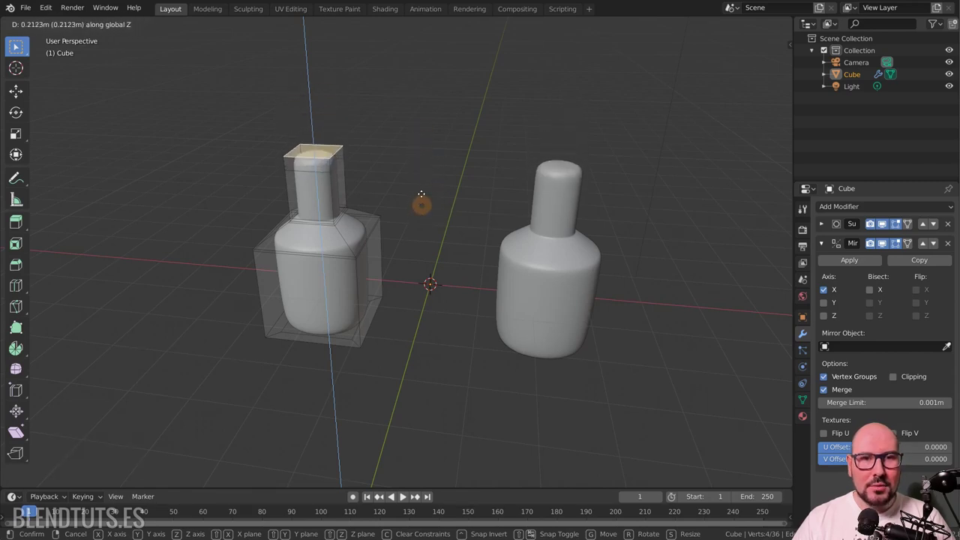
pyautogui.press('z')
pyautogui.press('g')
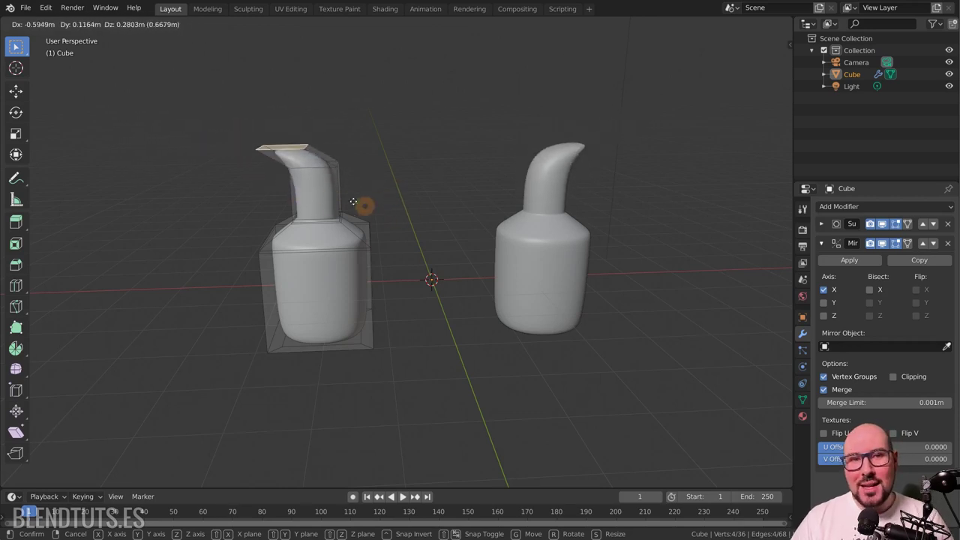
pyautogui.press('g')
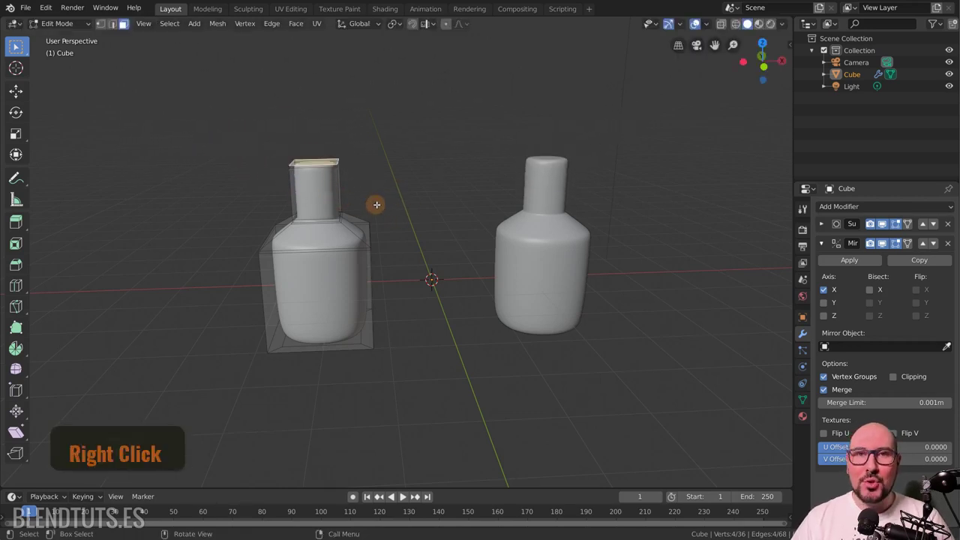
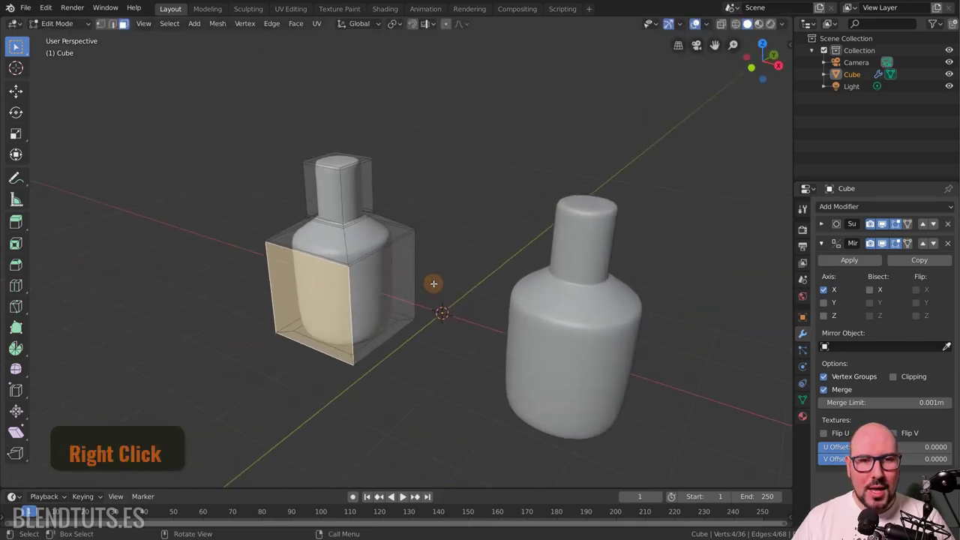
pyautogui.press('alt+a')
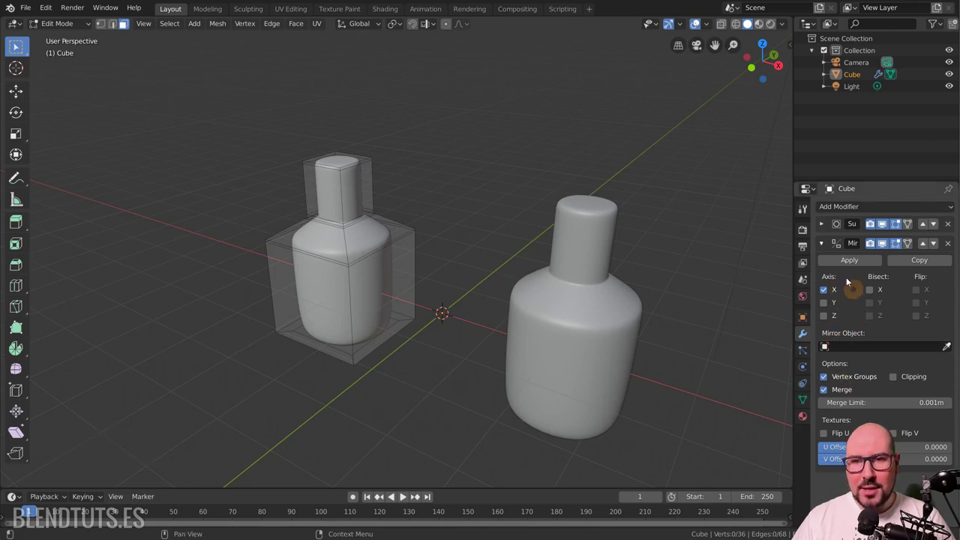
pyautogui.press('alt+a')
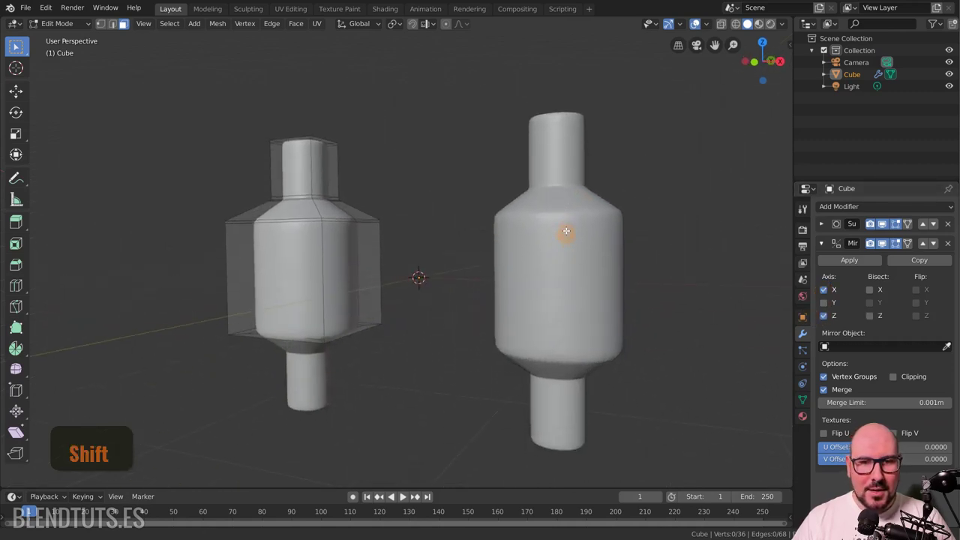
pyautogui.click(825, 318)
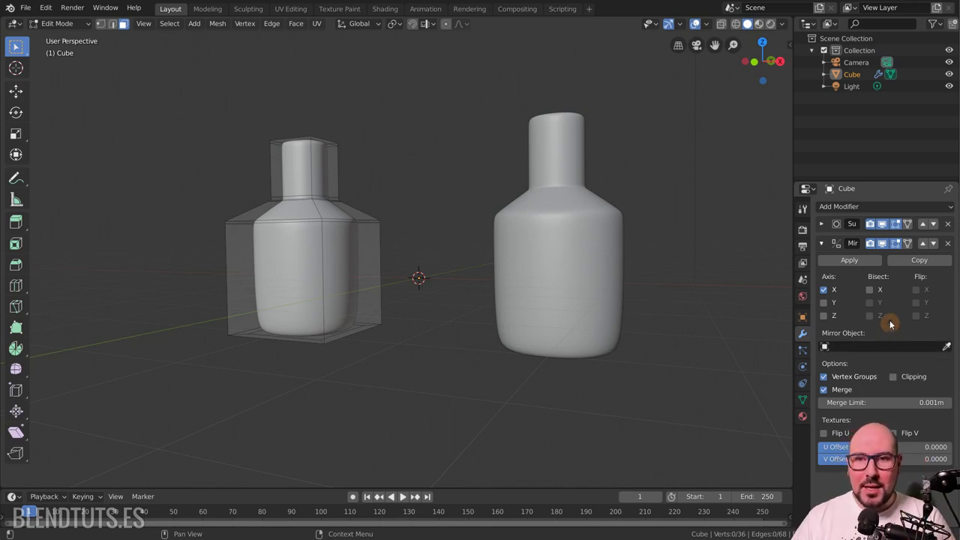
pyautogui.scroll(3)
pyautogui.scroll(-3)
pyautogui.click(900, 381)
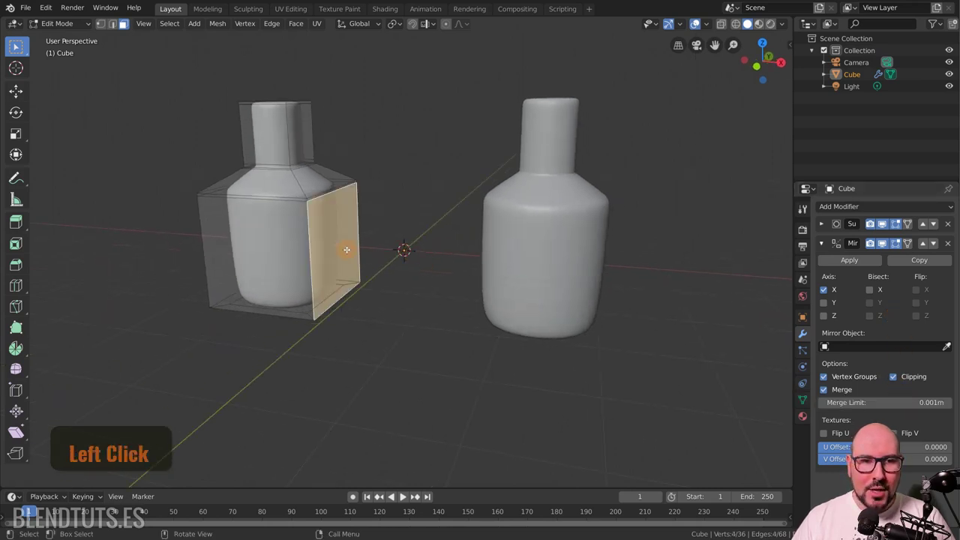
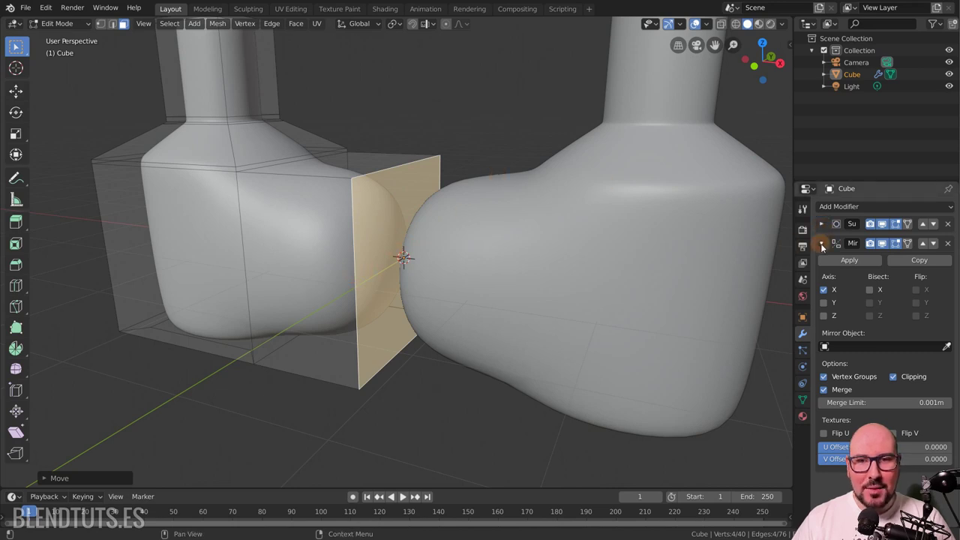
# Step: Collapse the Mirror modifier's panel in the modifier stack
pyautogui.click(826, 247)
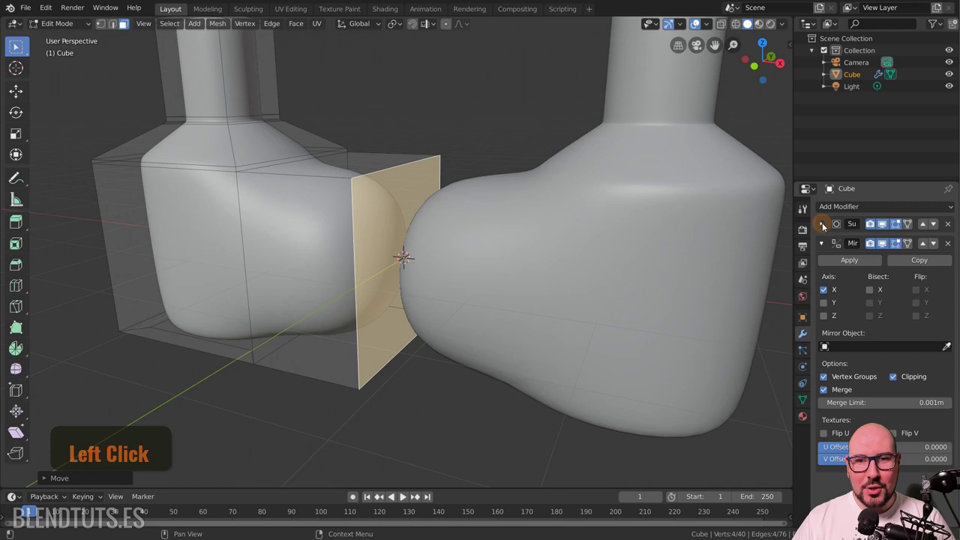
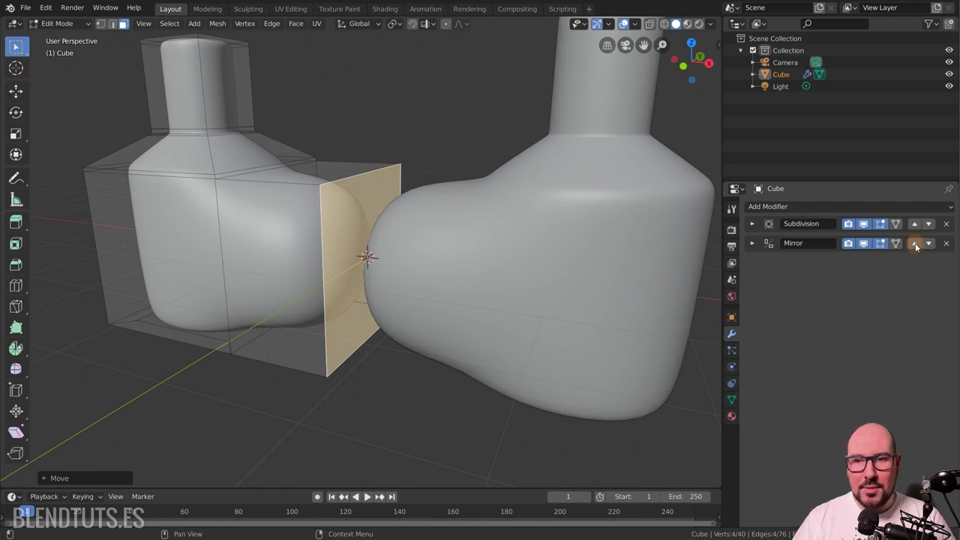
# Step: Move the Mirror modifier above Subdivision so the halves blend smoothly
pyautogui.click(918, 248)
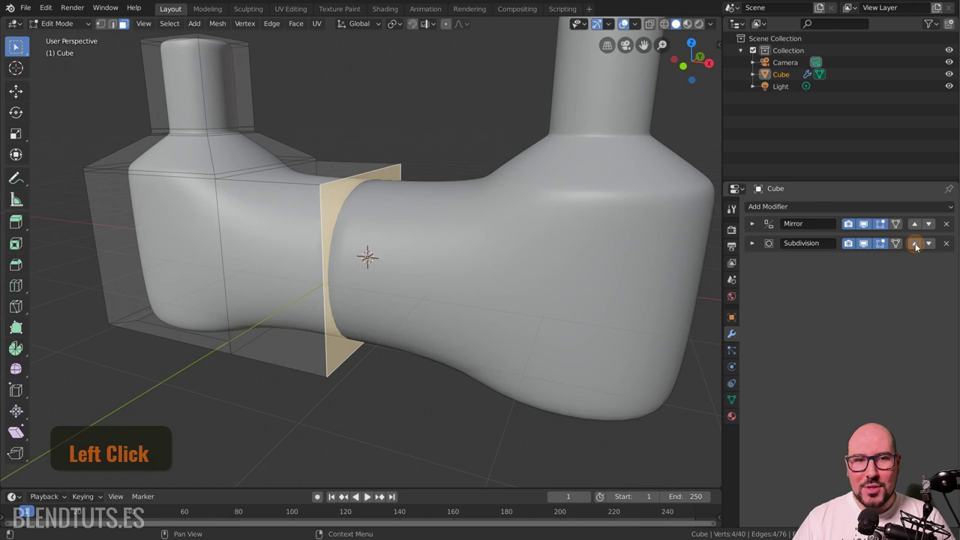
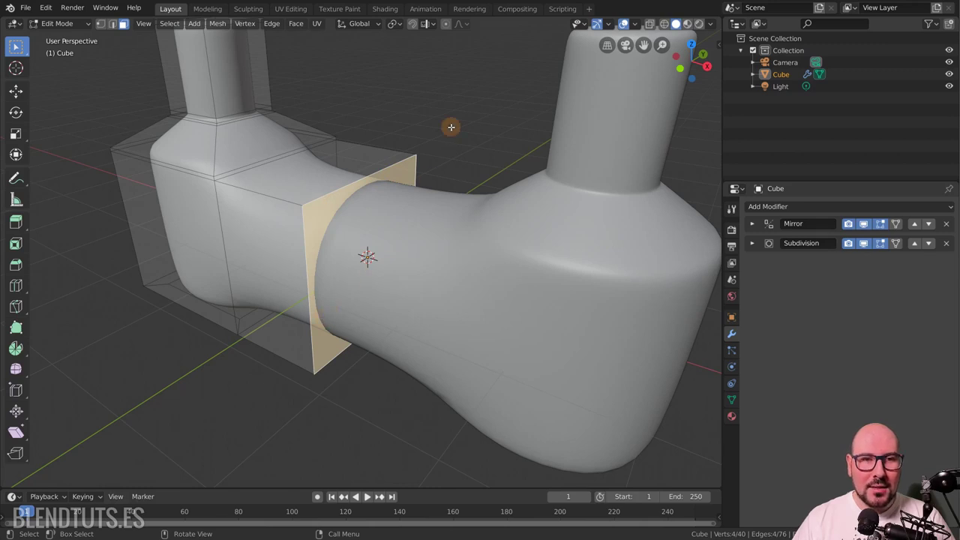
# Step: Delete the selected seam face and return to Object Mode to check the joined body
pyautogui.press('x')
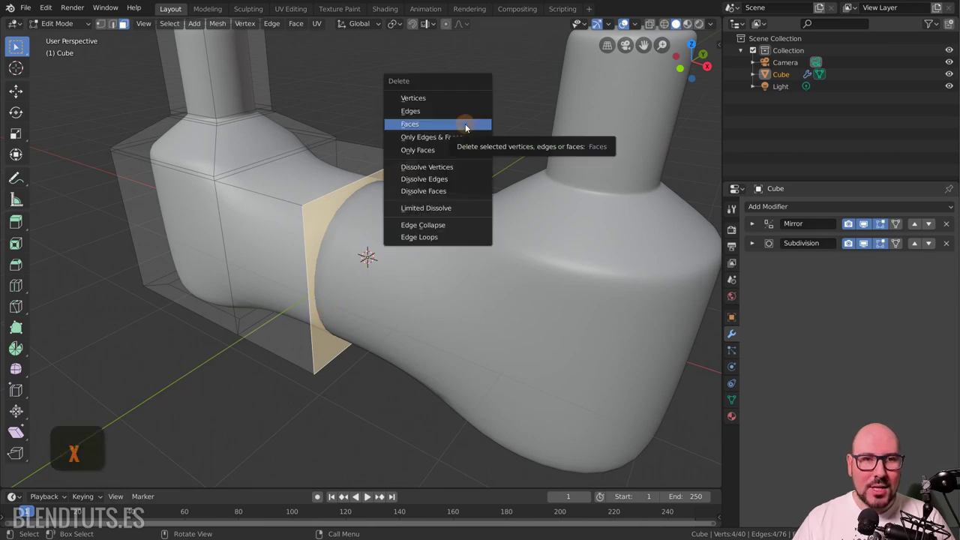
pyautogui.click(469, 129)
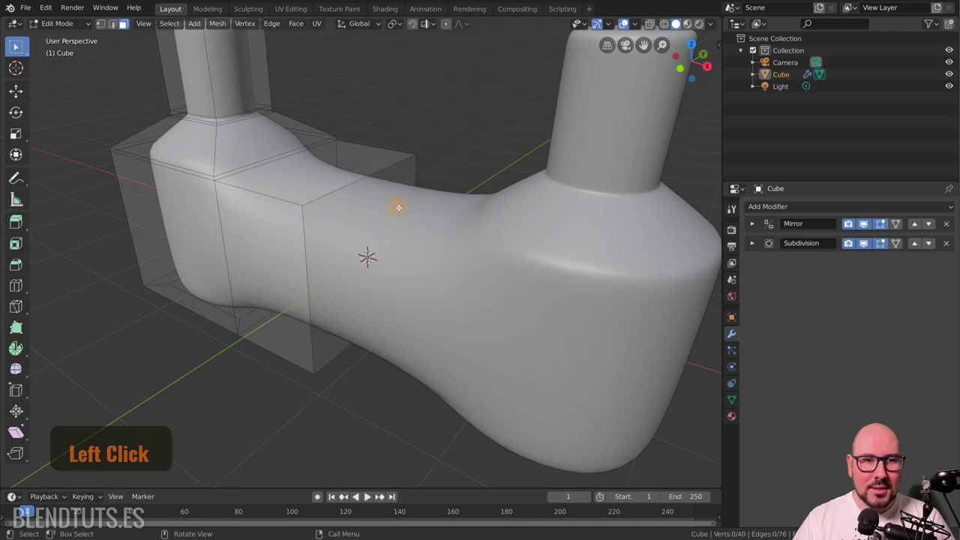
pyautogui.press('Tab')
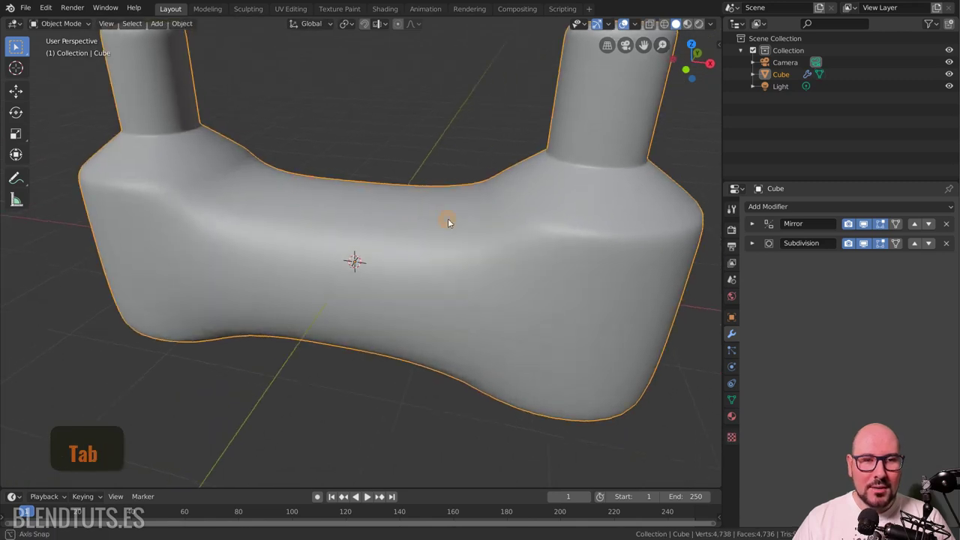
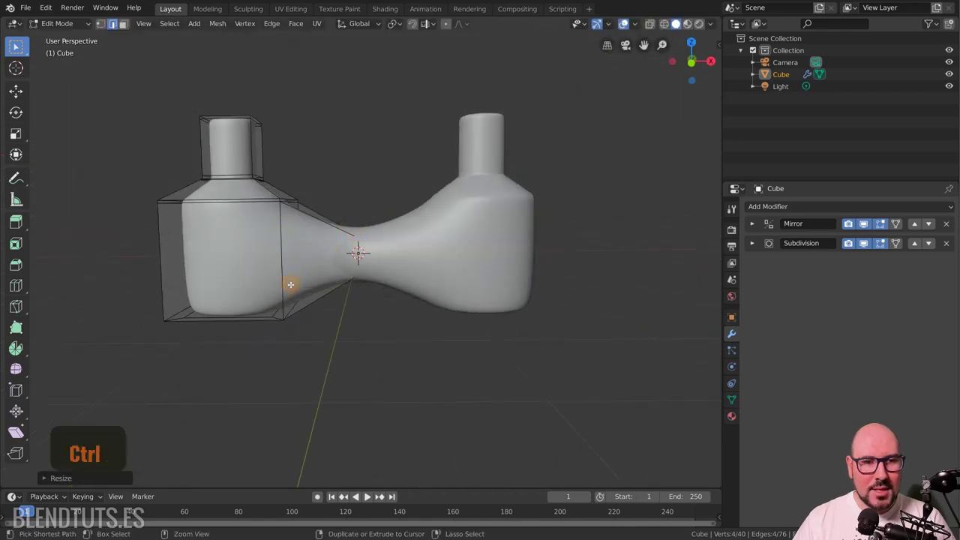
# Step: Slide an edge loop near the bottle's base to reshape the body
pyautogui.press('ctrl+r')
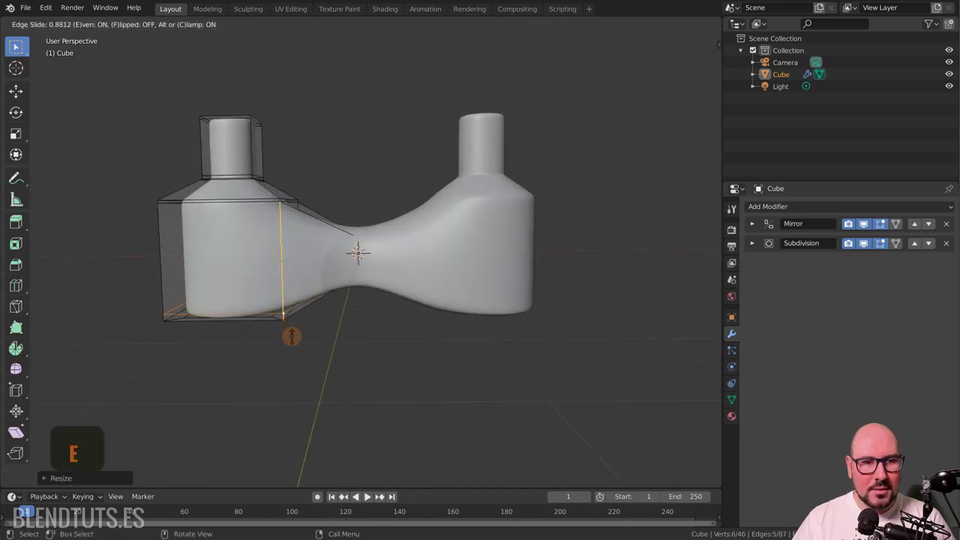
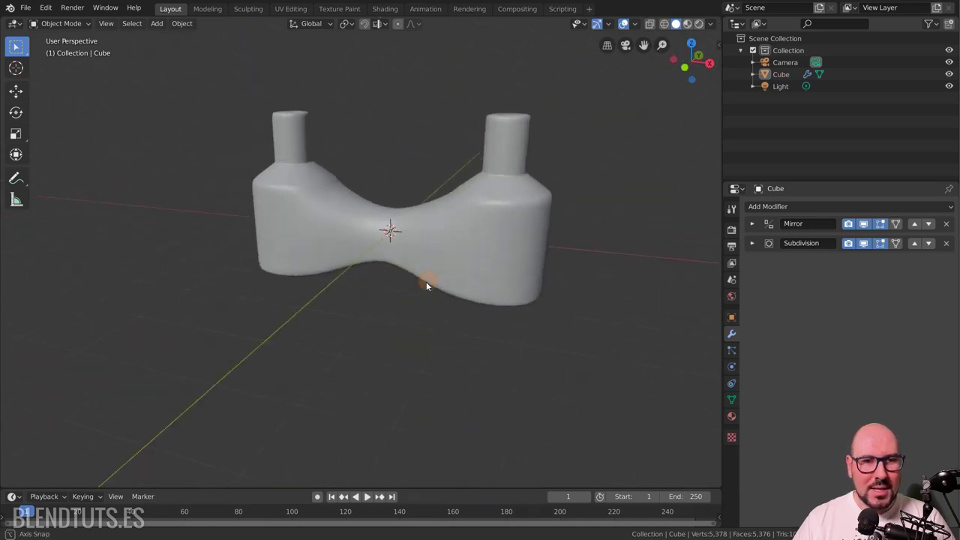
pyautogui.scroll(3)
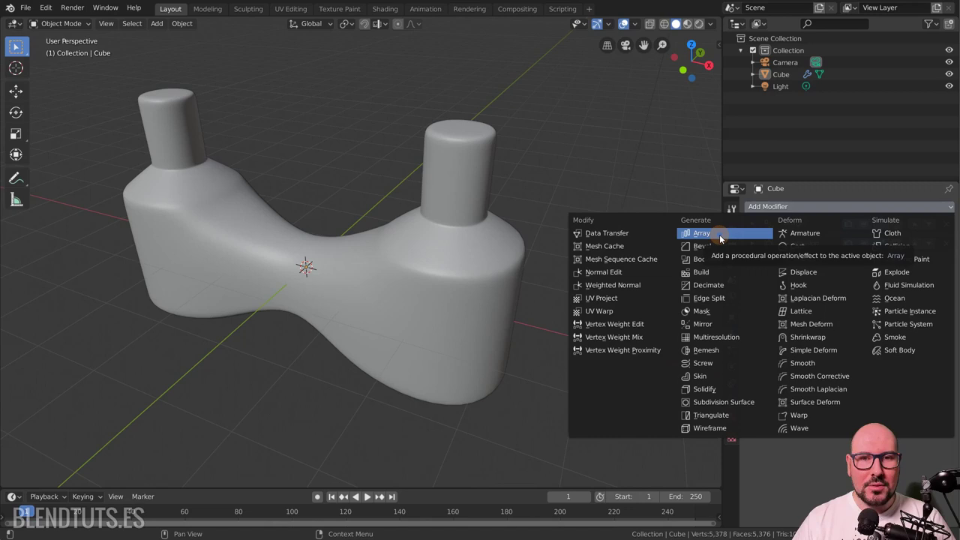
# Step: Add an Array modifier with Count 3 and Relative Offset X 1.110
pyautogui.click(724, 238)
pyautogui.scroll(-3)
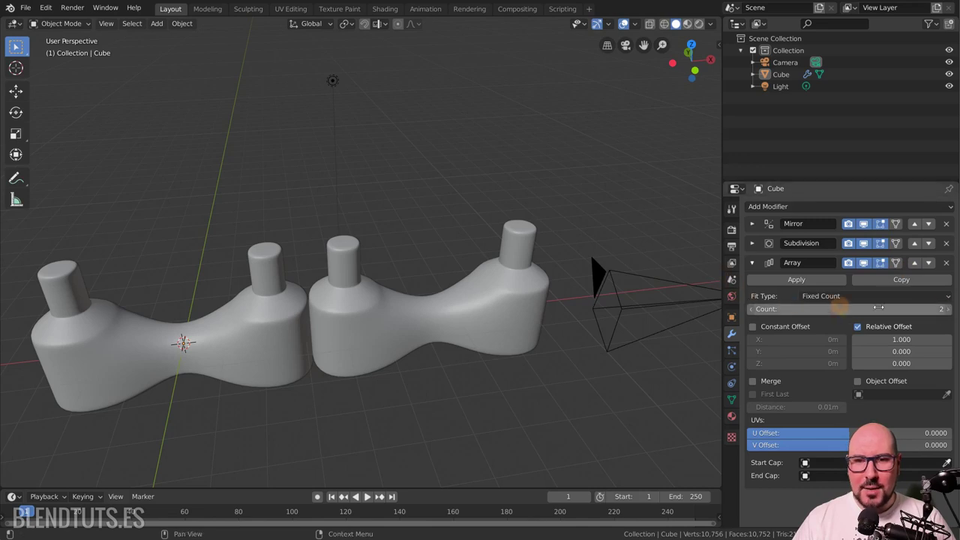
pyautogui.click(952, 313)
pyautogui.scroll(-3)
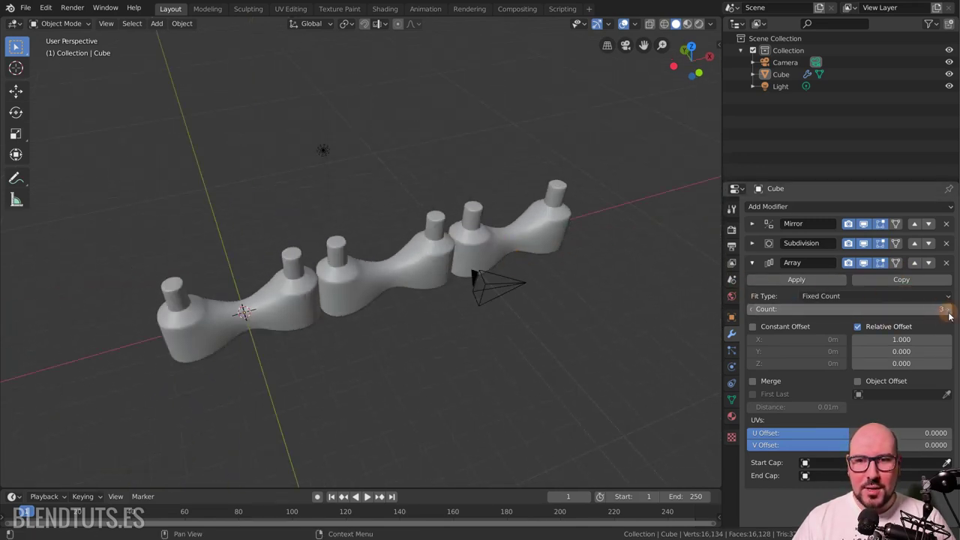
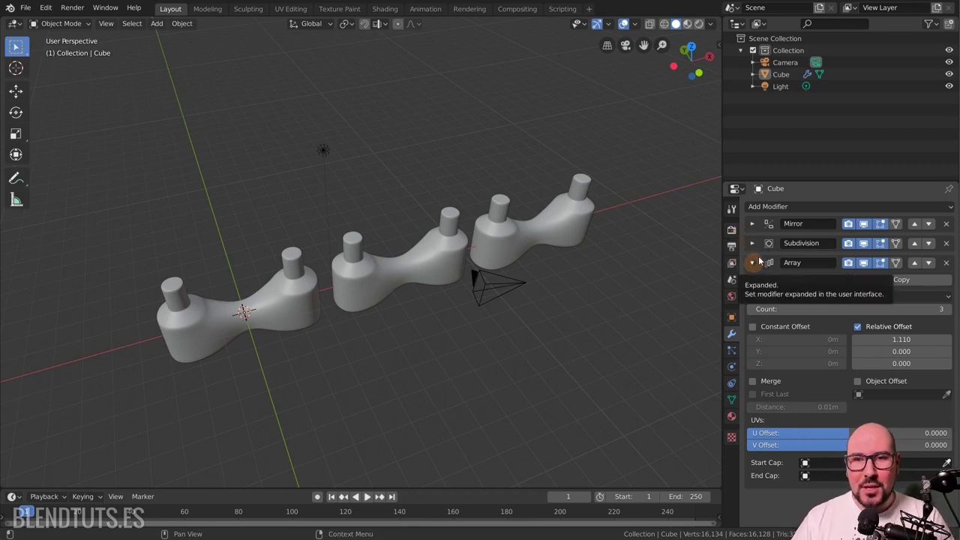
pyautogui.click(794, 205)
# Step: Add a Simple Deform modifier set to Bend and start choosing Z as its deform axis
pyautogui.click(794, 204)
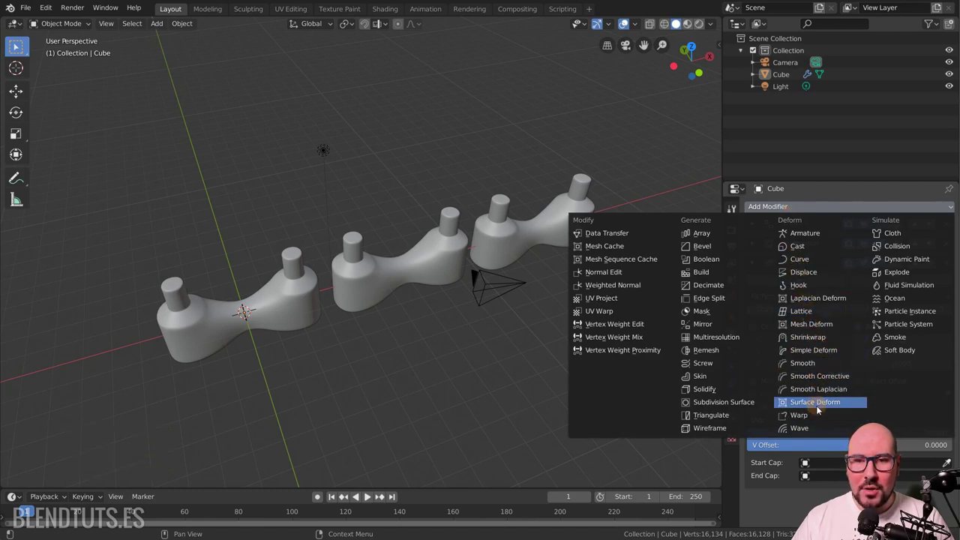
pyautogui.click(816, 355)
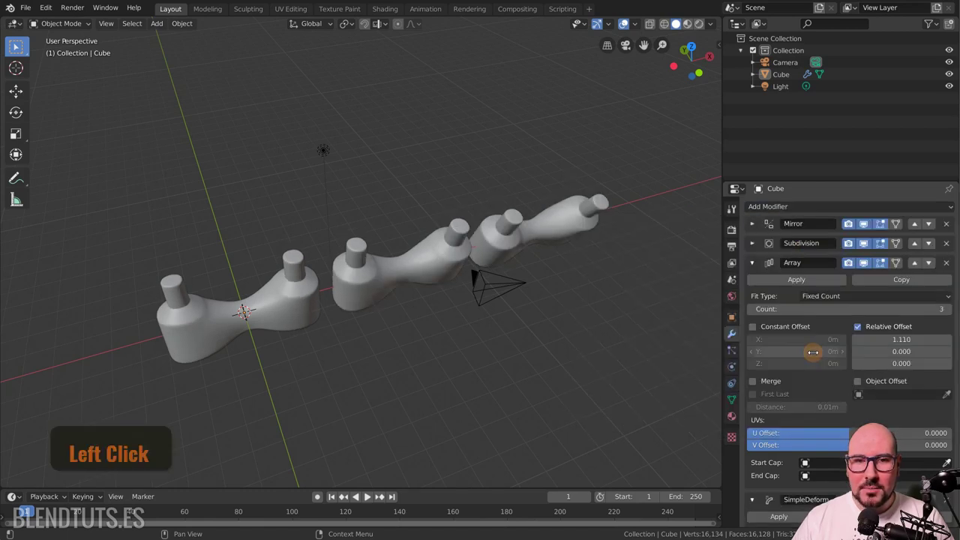
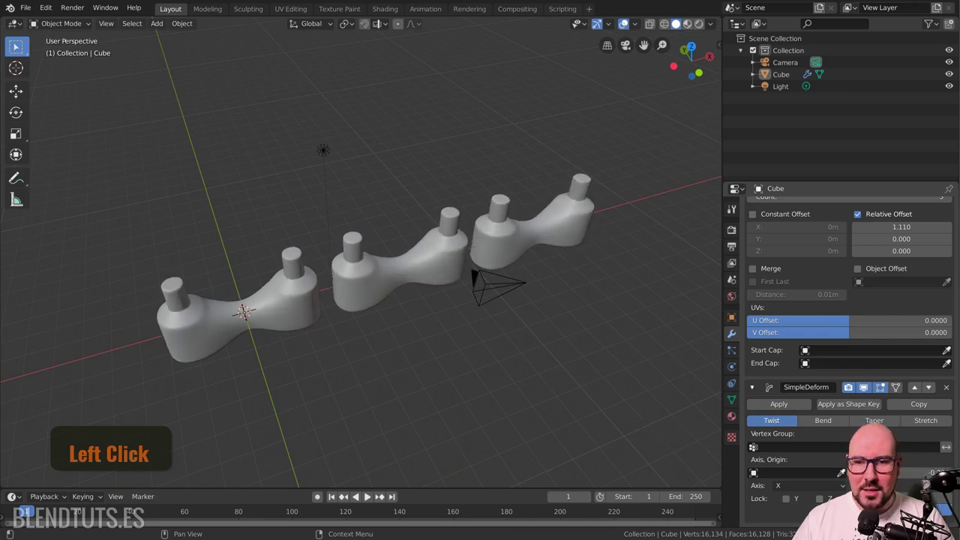
pyautogui.click(838, 425)
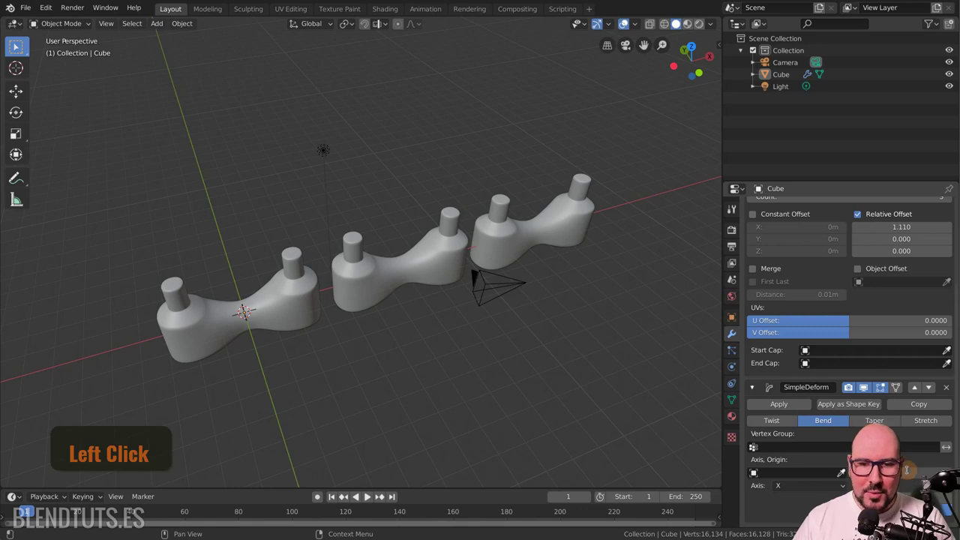
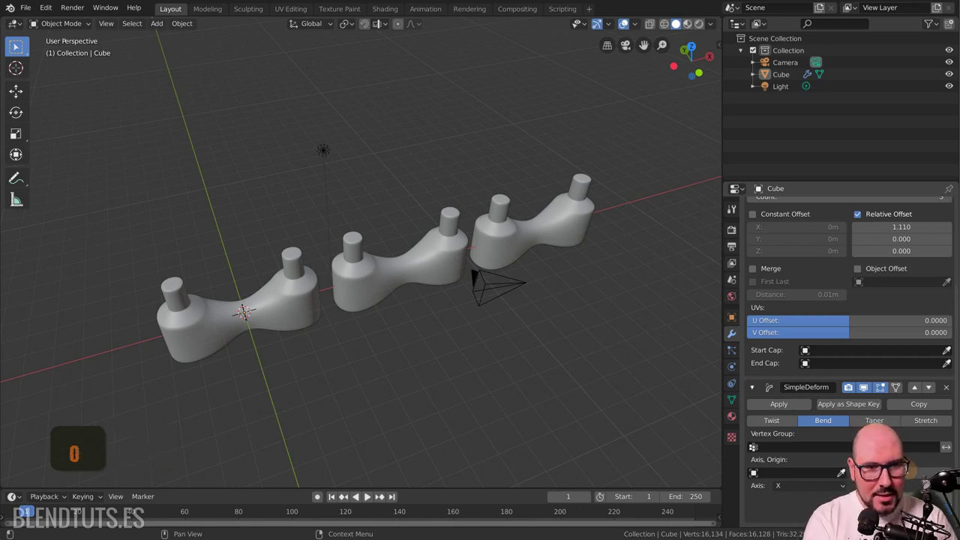
pyautogui.press('Return')
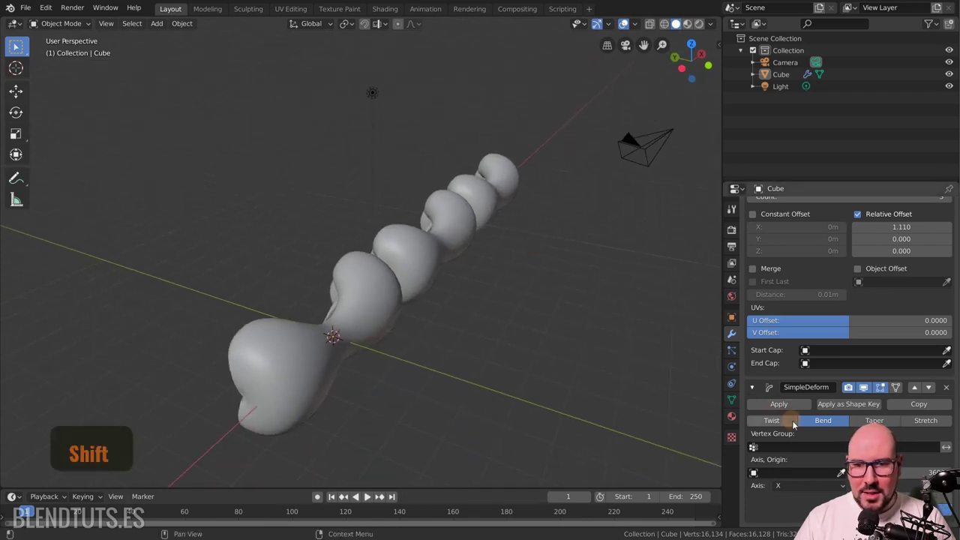
pyautogui.click(797, 489)
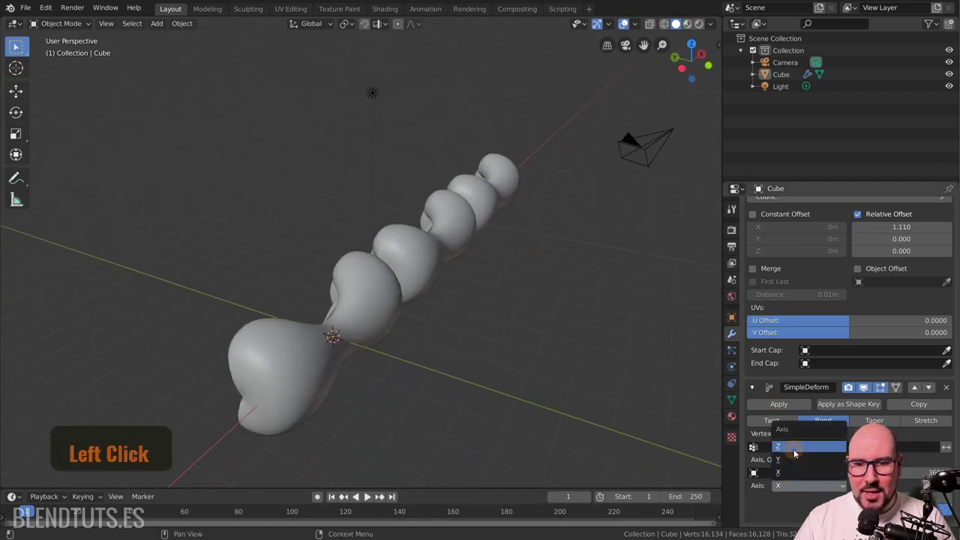
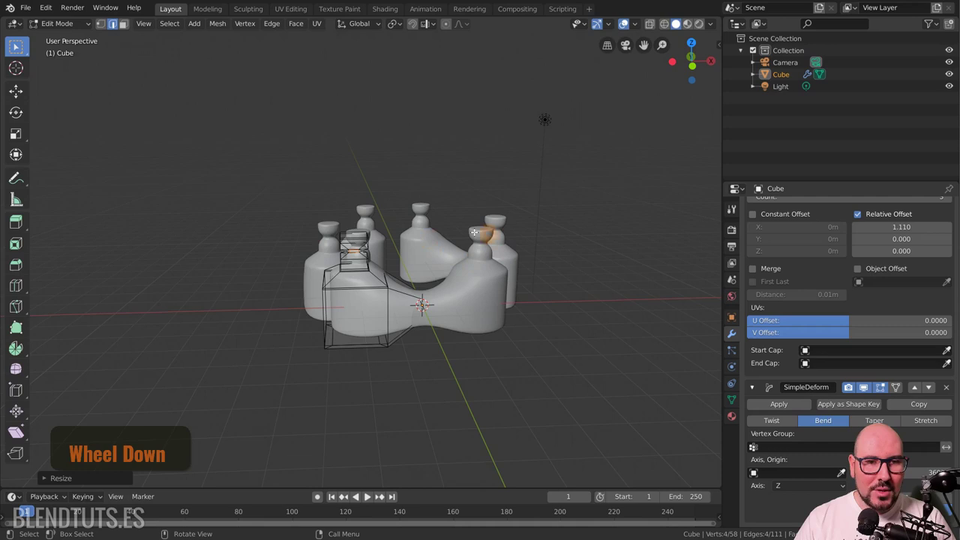
# Step: Return to Object Mode, collapse the modifier panels and reopen the Array settings
pyautogui.scroll(-3)
pyautogui.press('Tab')
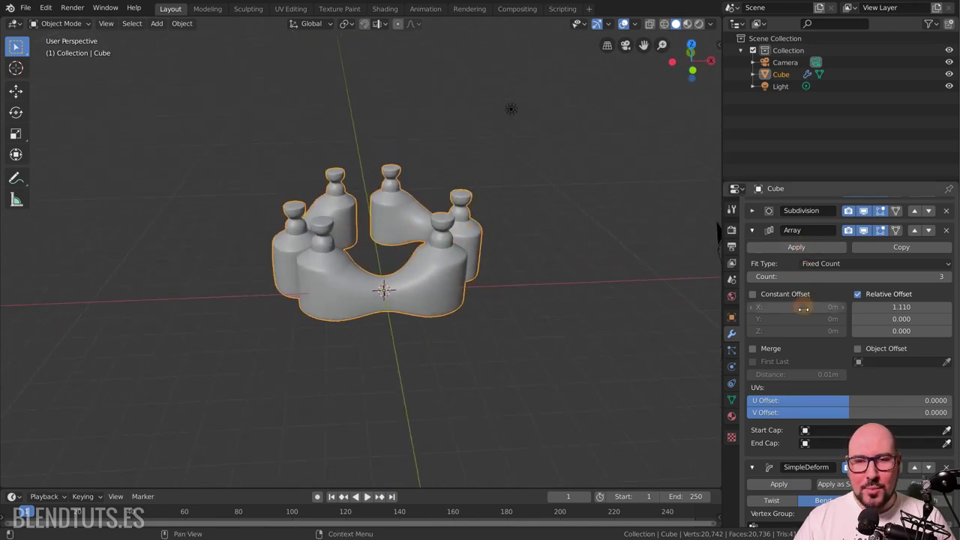
pyautogui.press('Tab')
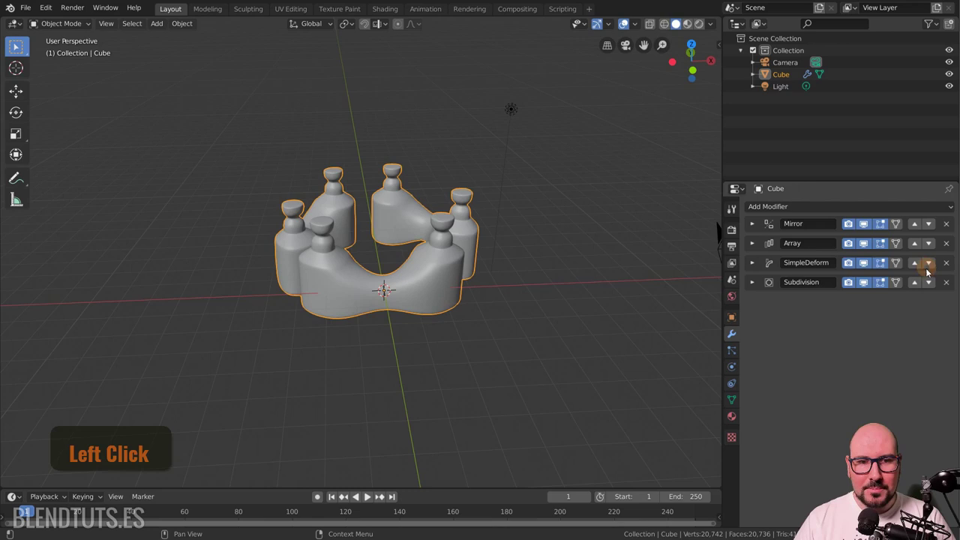
pyautogui.click(757, 249)
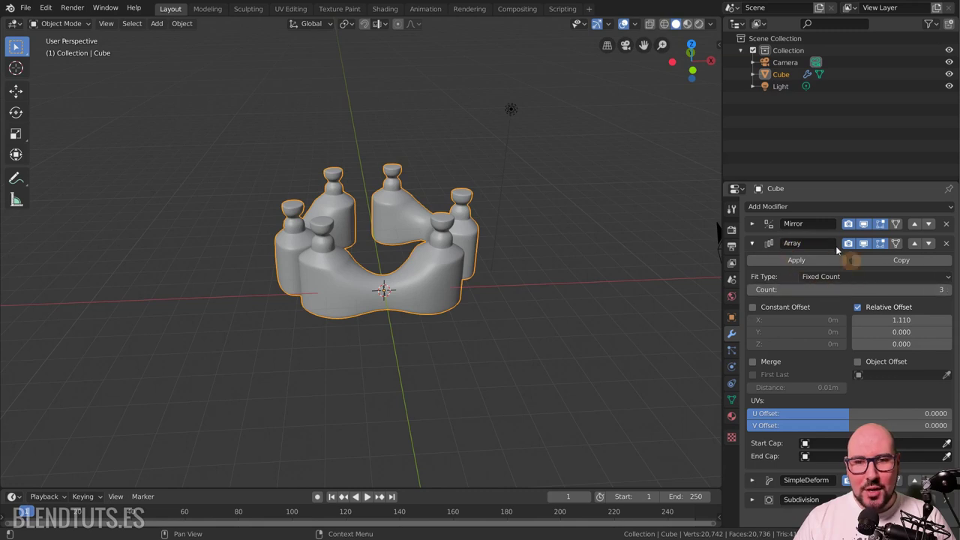
pyautogui.scroll(-3)
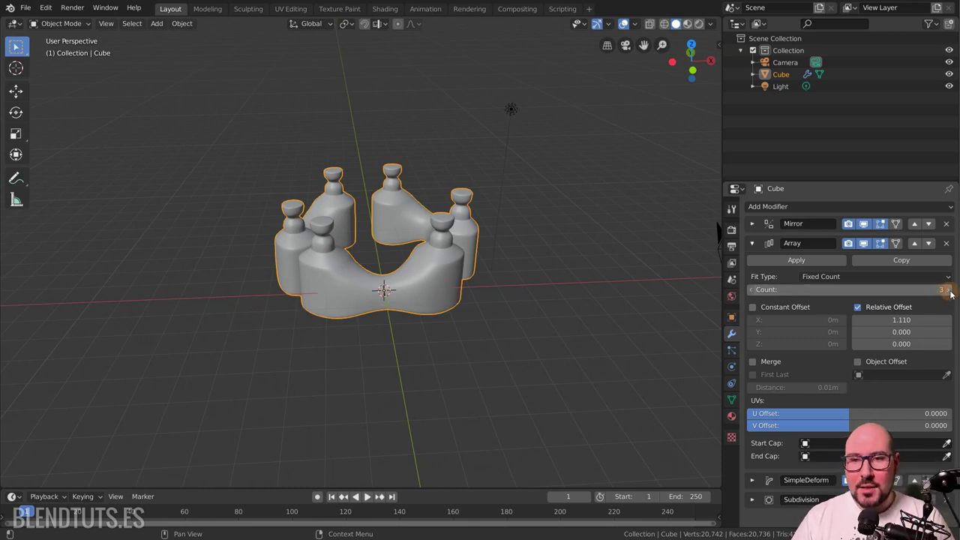
# Step: Set the Array count to 13 so the bent row closes into a full ring
pyautogui.scroll(-3)
pyautogui.scroll(-3)
pyautogui.press('alt+a')
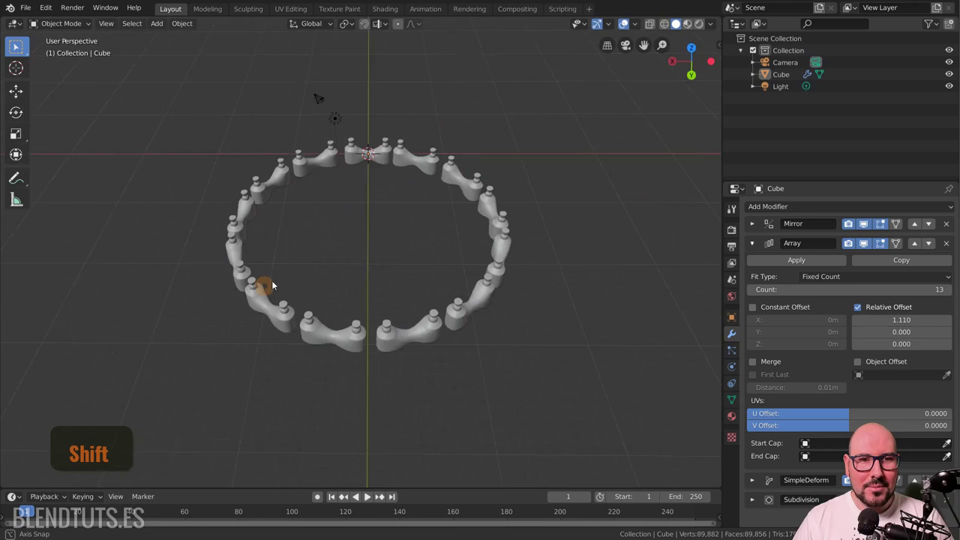
pyautogui.scroll(3)
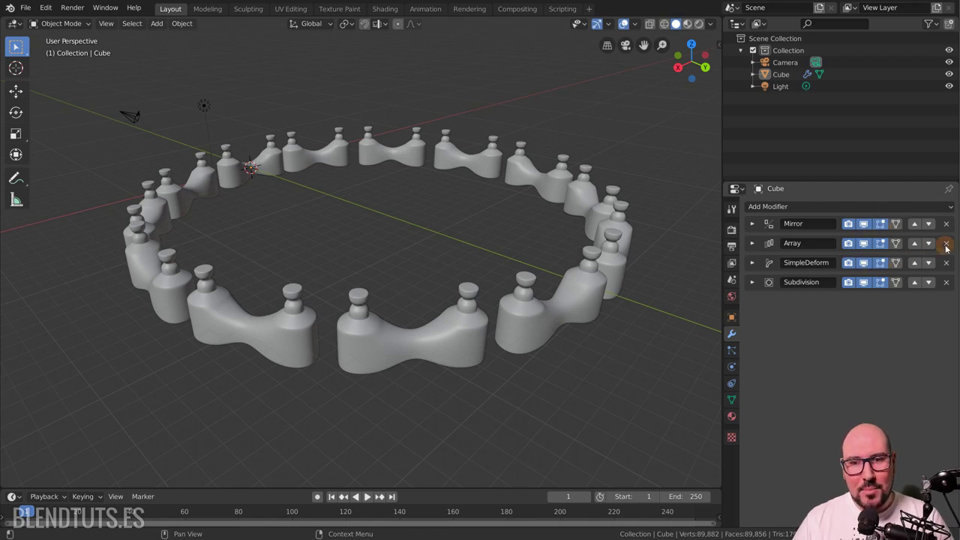
# Step: Delete the Subdivision modifier, select the bottle ring and enter Edit Mode
pyautogui.click(951, 285)
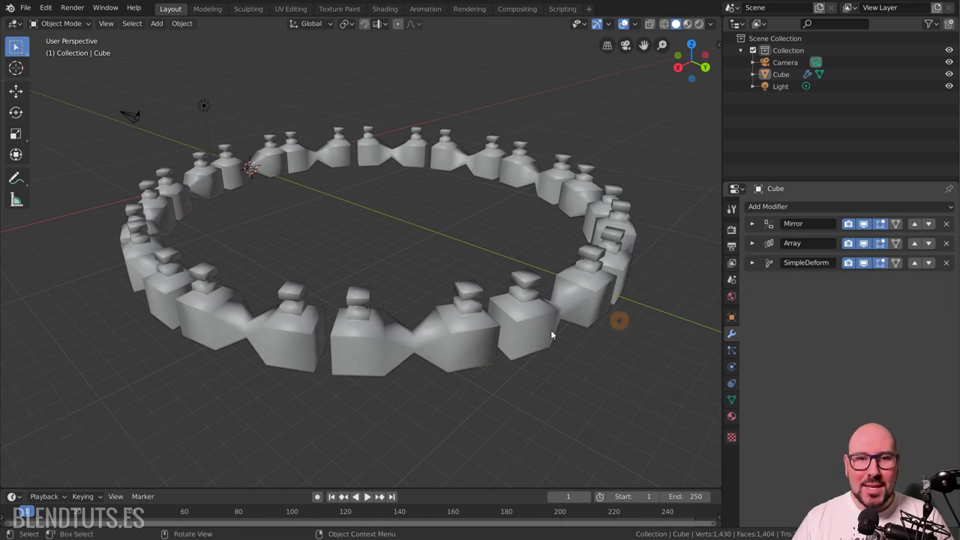
pyautogui.click(473, 342)
pyautogui.press('Tab')
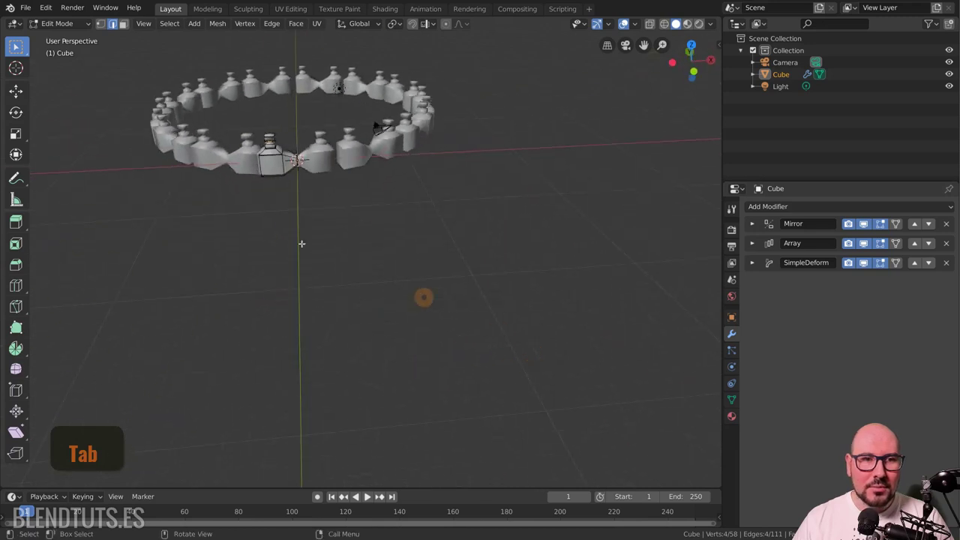
pyautogui.scroll(3)
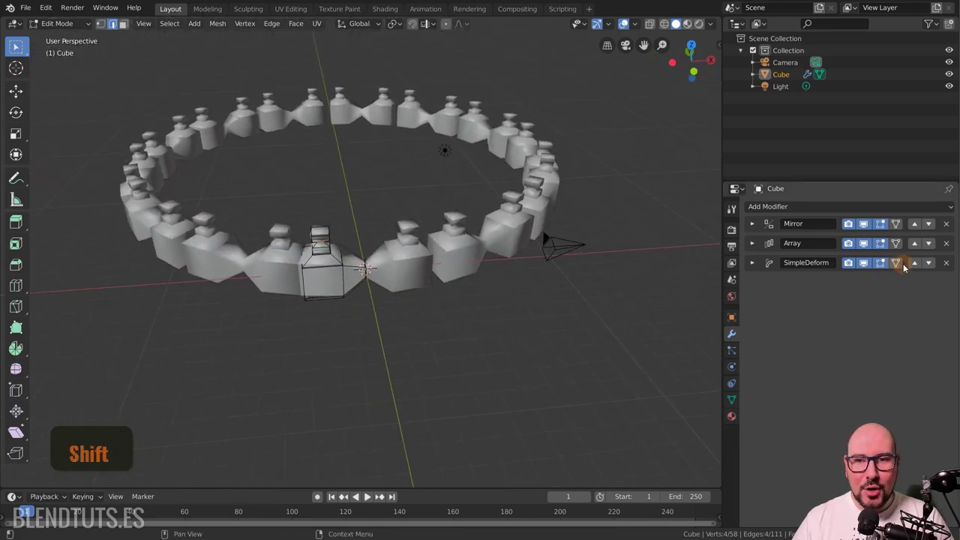
# Step: Toggle edit-mode display of the modifiers so only the base half-bottle mesh shows while editing
pyautogui.click(902, 230)
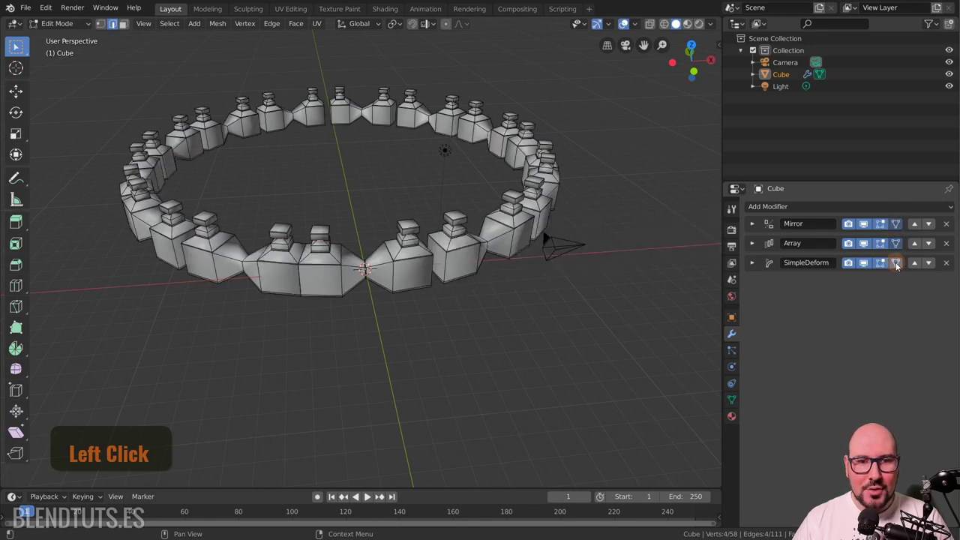
pyautogui.scroll(3)
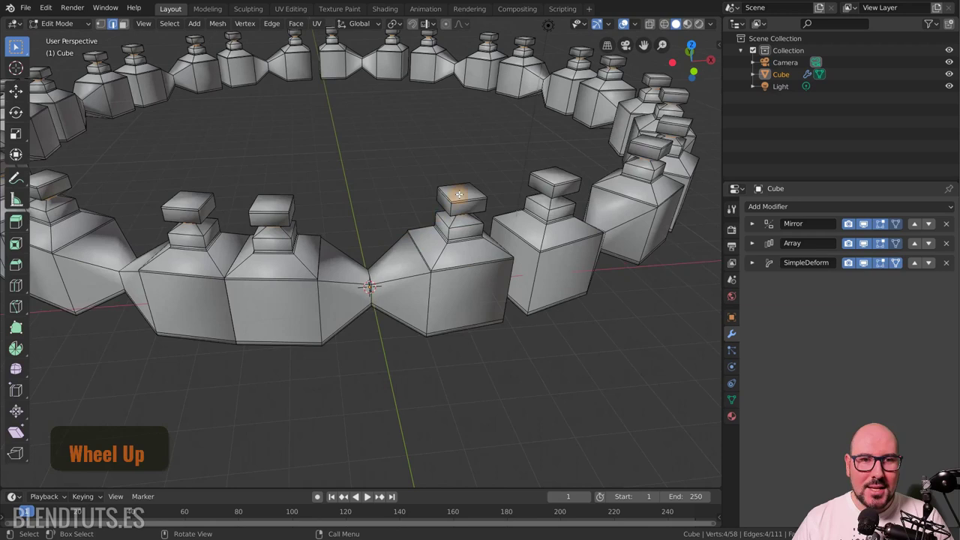
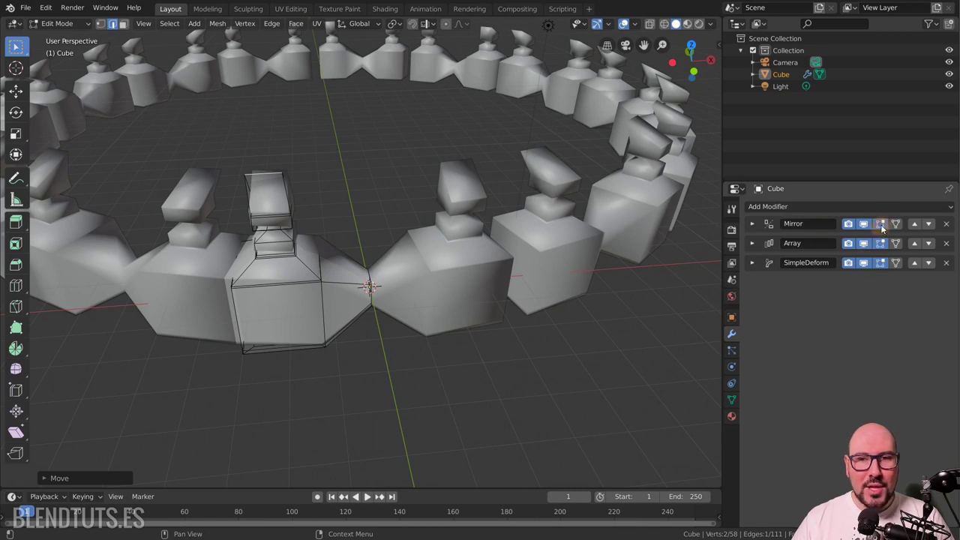
pyautogui.click(885, 228)
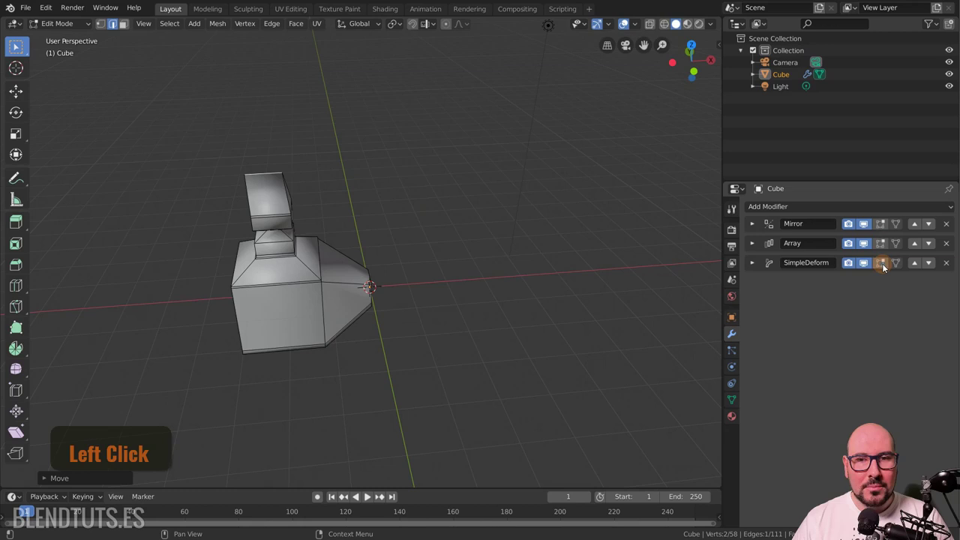
pyautogui.press('Tab')
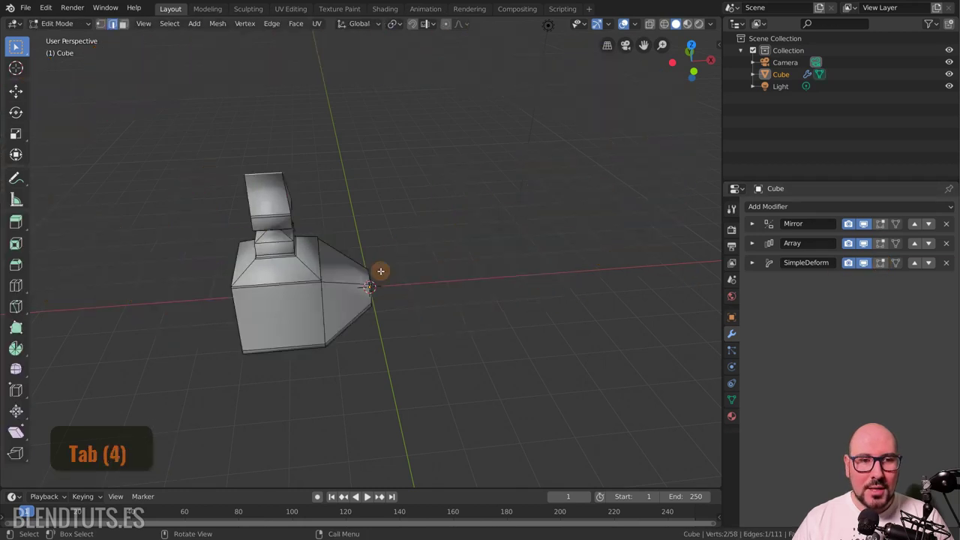
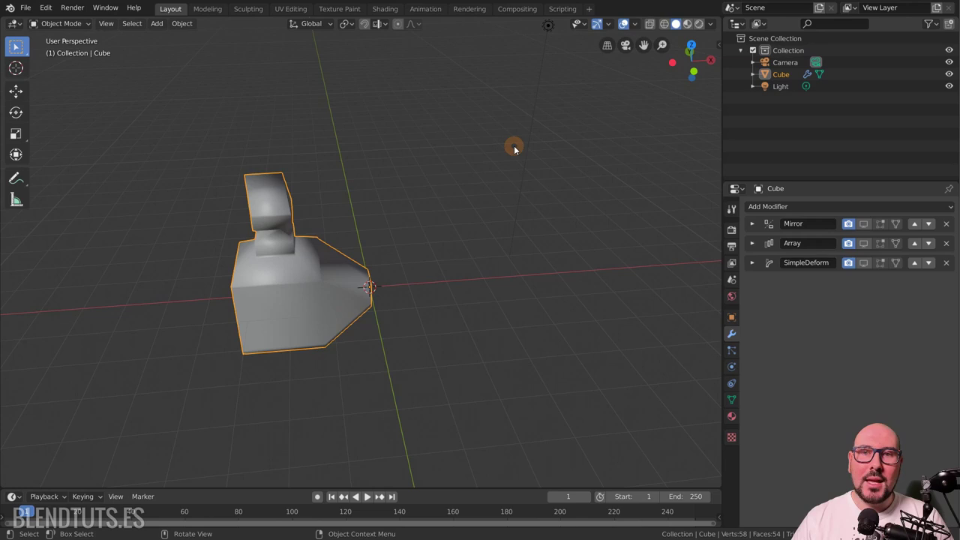
# Step: Re-enable and apply the Mirror modifier, baking both bottle halves into real mesh
pyautogui.click(852, 227)
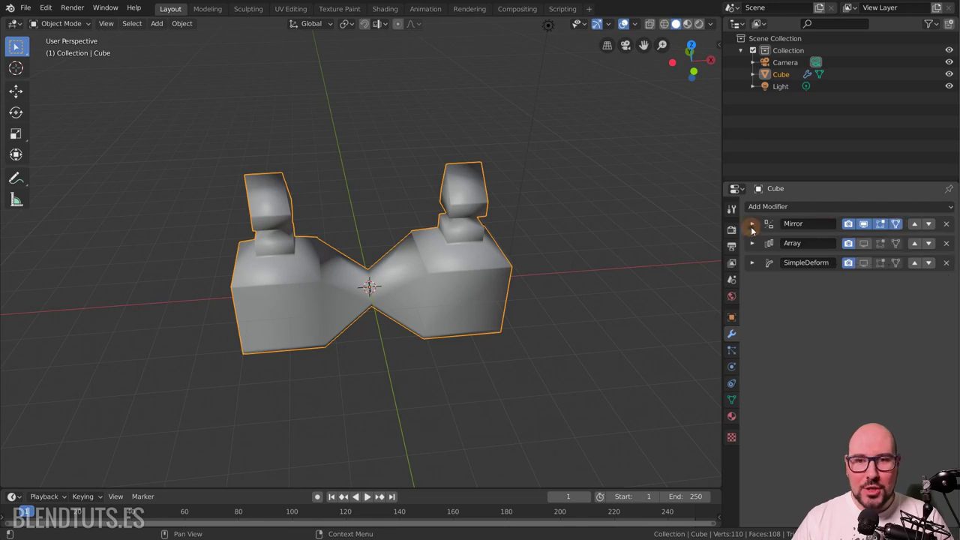
pyautogui.click(758, 227)
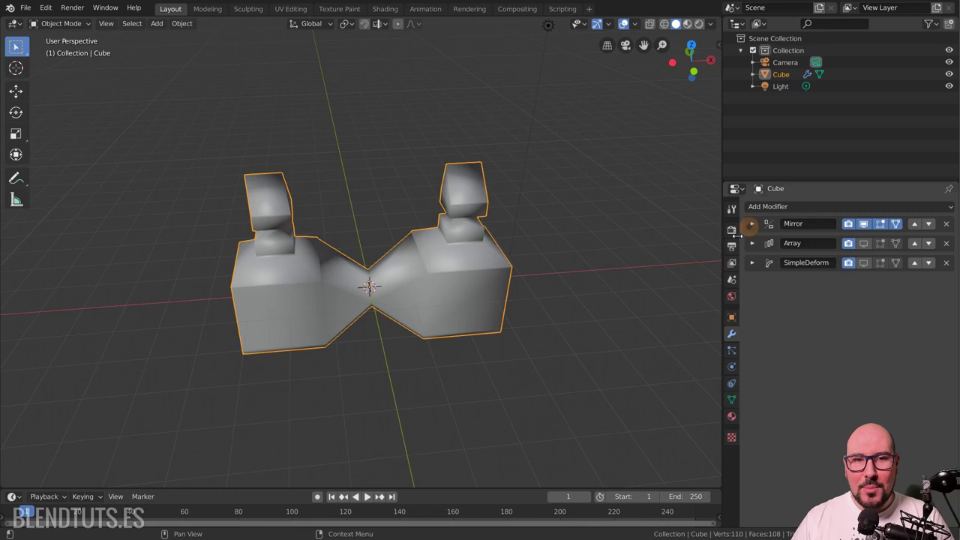
pyautogui.click(410, 285)
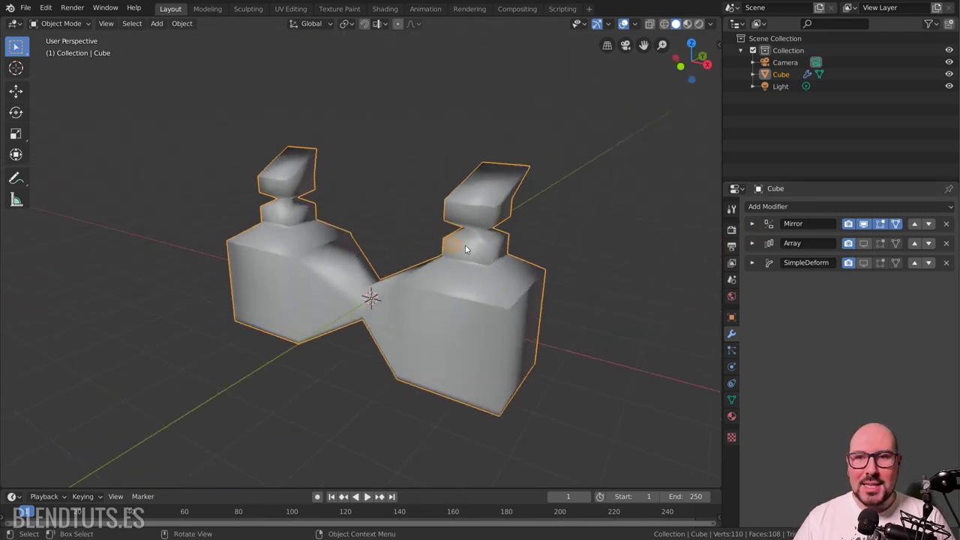
pyautogui.press('Tab')
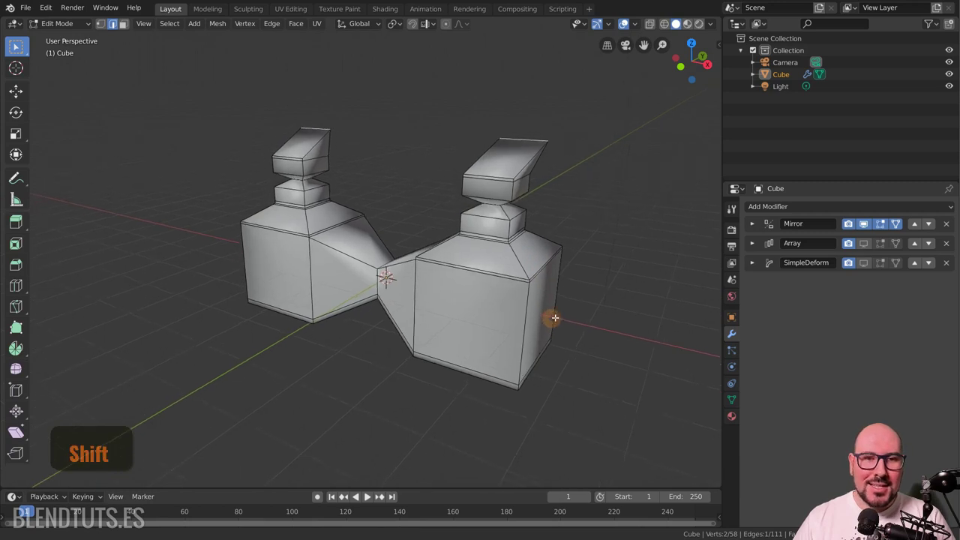
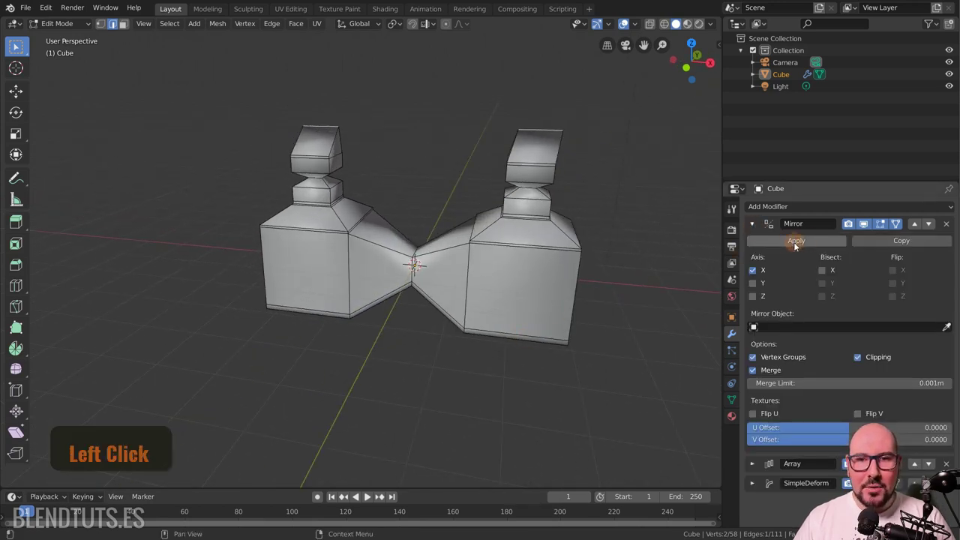
pyautogui.click(602, 270)
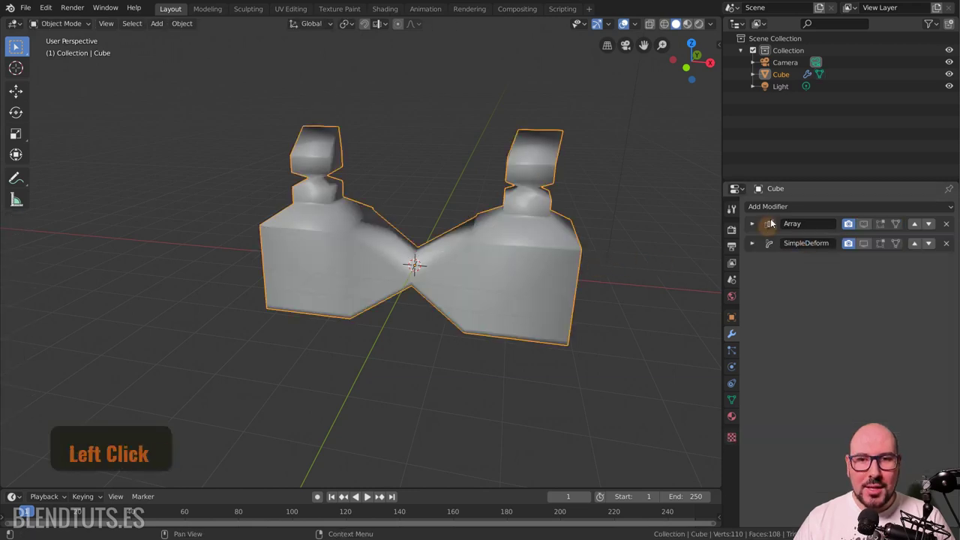
pyautogui.click(515, 261)
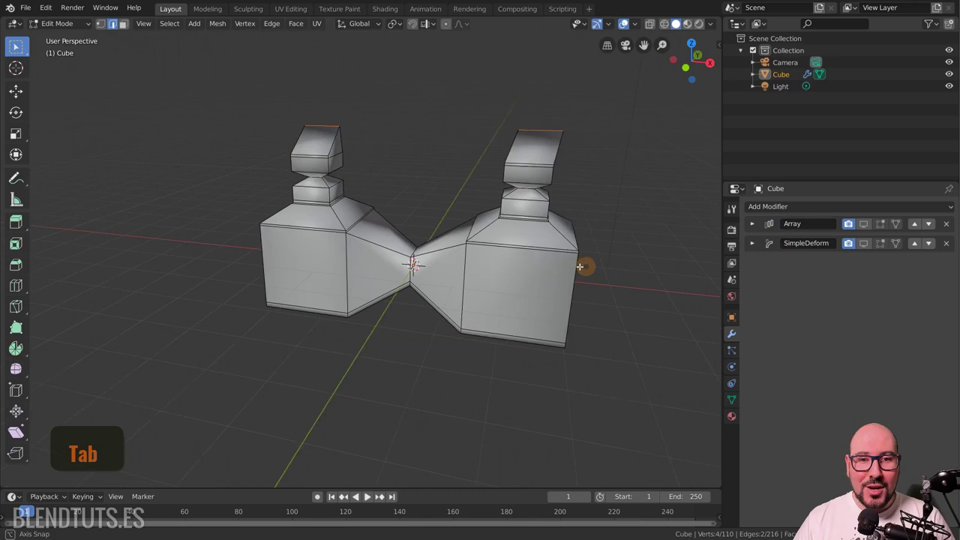
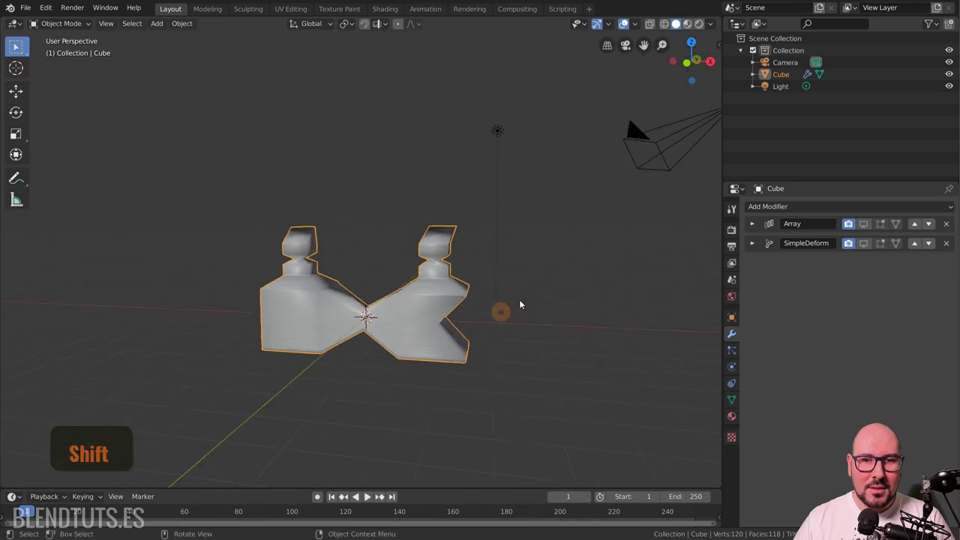
# Step: Re-enable the Array display, expand its settings and apply it, giving an unexpected straight row
pyautogui.click(871, 231)
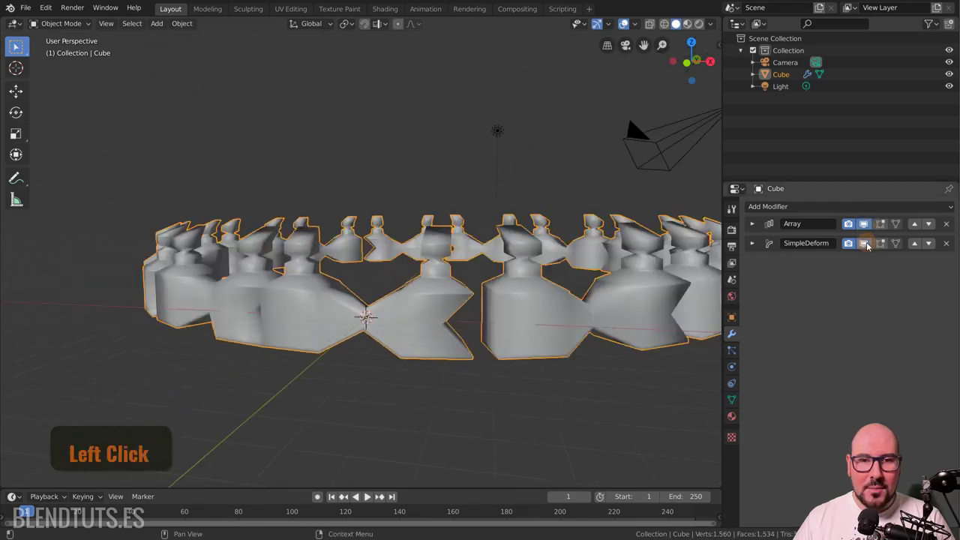
pyautogui.scroll(-3)
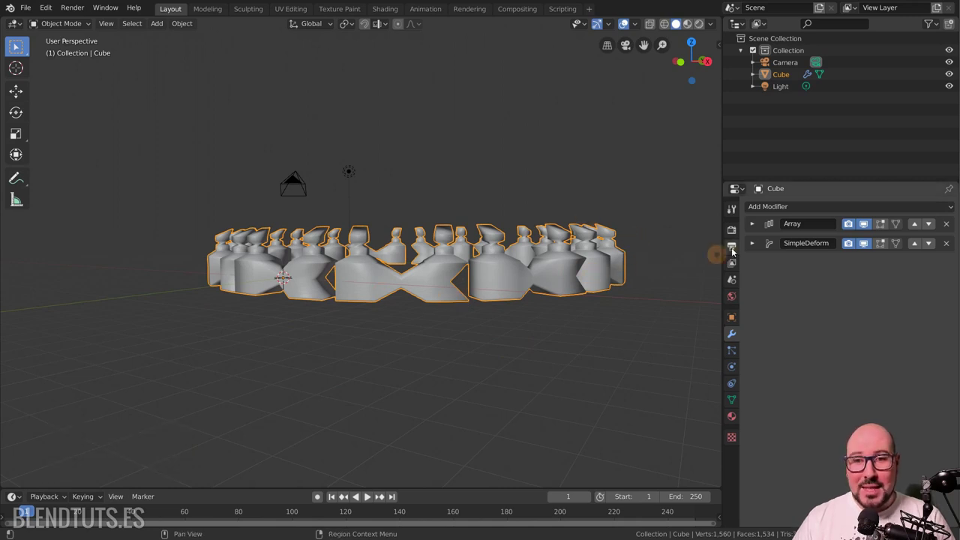
pyautogui.click(760, 227)
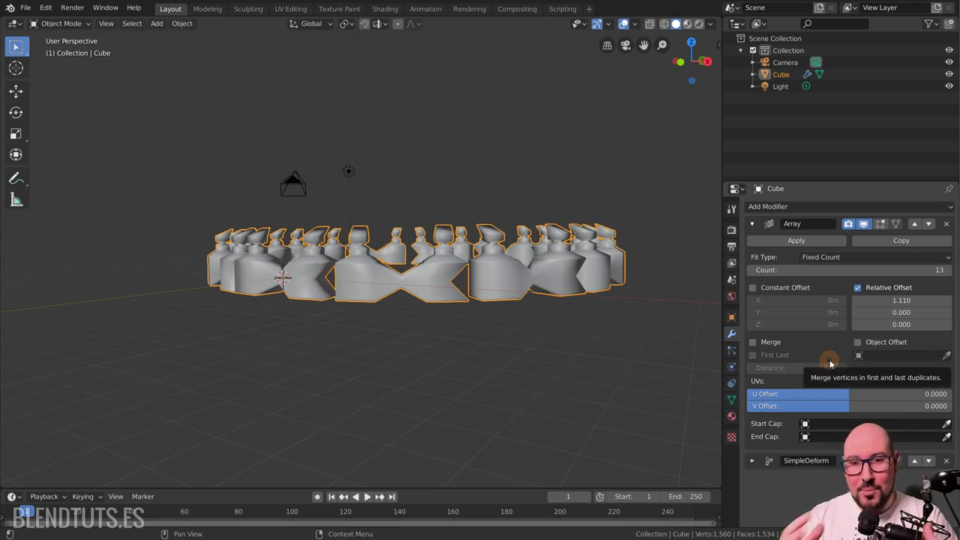
pyautogui.click(798, 240)
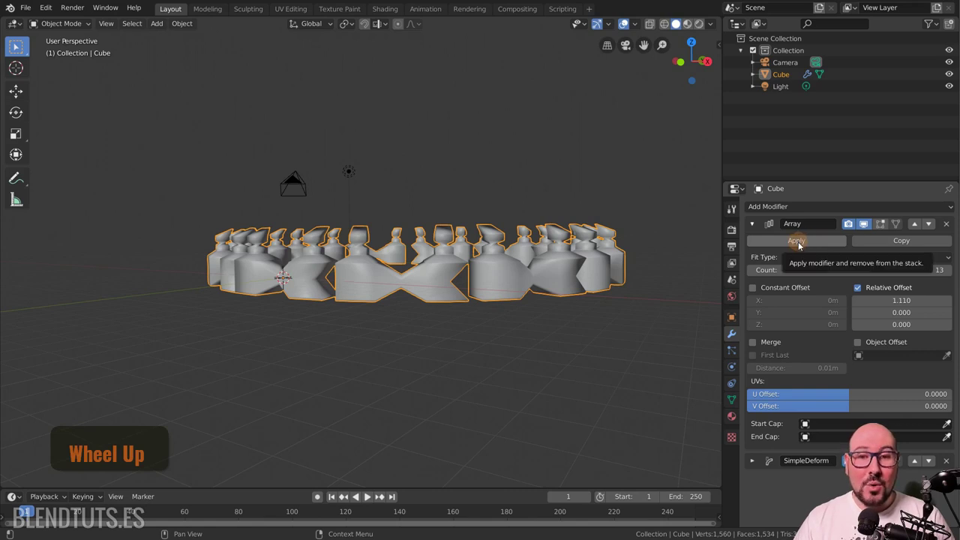
pyautogui.click(757, 462)
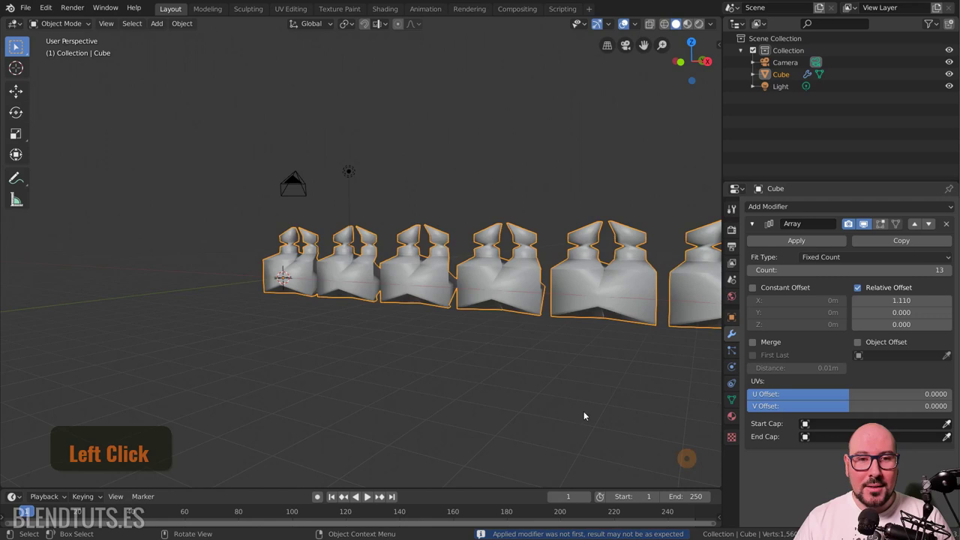
# Step: Undo, then apply Array and SimpleDeform in order and inspect the closed bottle ring in Edit Mode
pyautogui.press('ctrl+z')
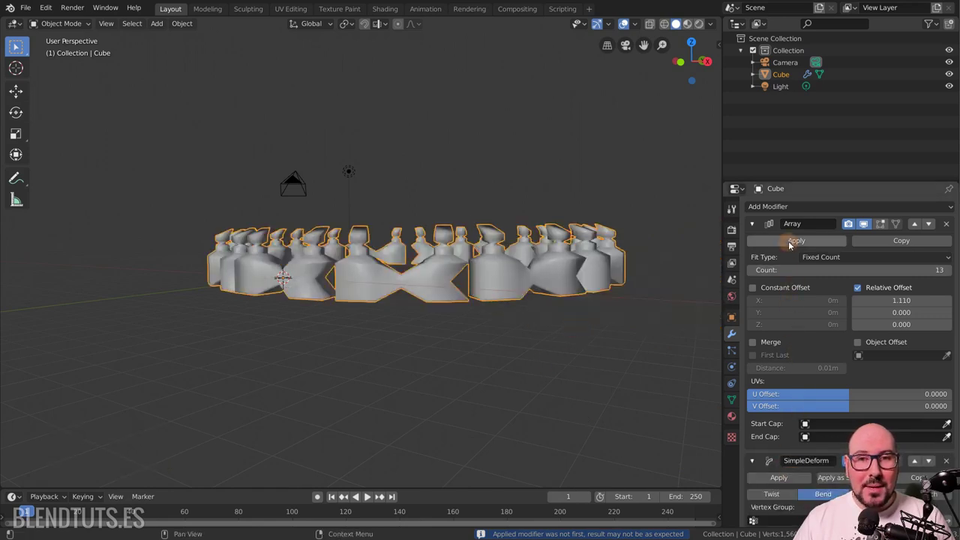
pyautogui.press('ctrl+z')
pyautogui.click(745, 282)
pyautogui.press('Tab')
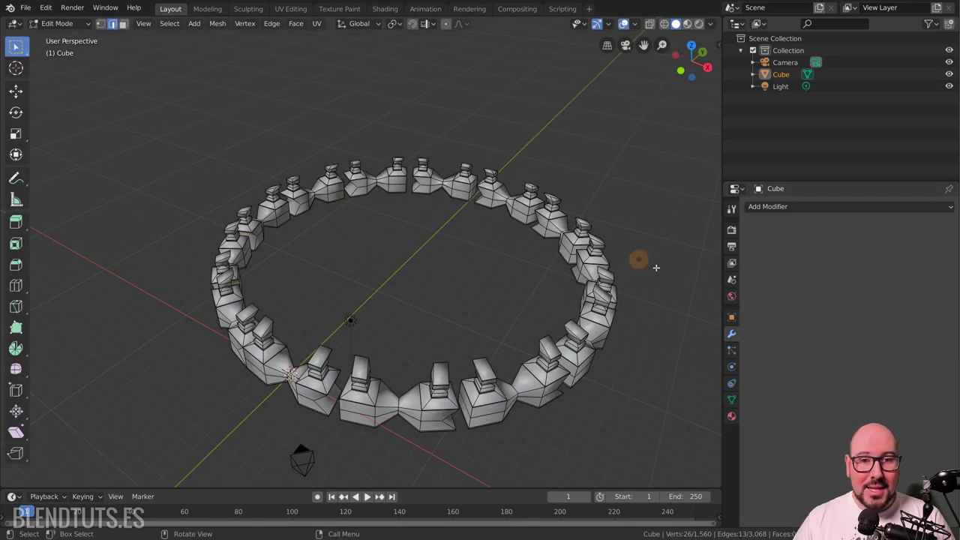